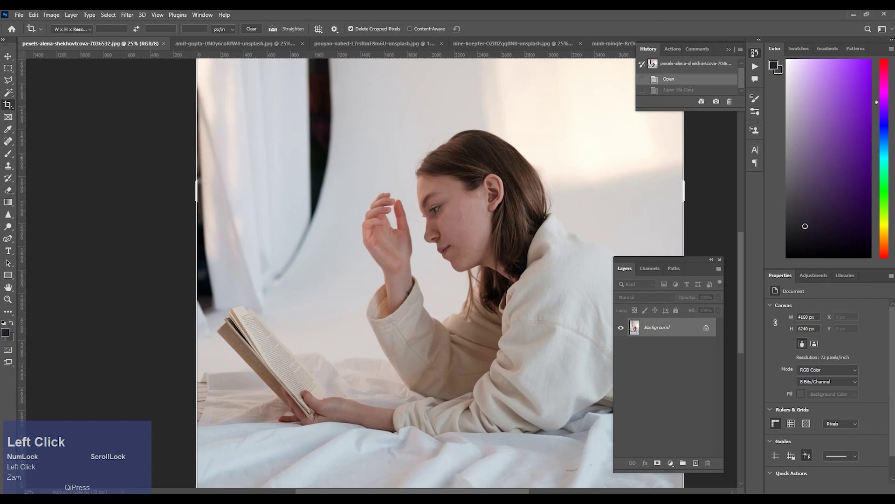
- Zoom in on the girl-in-bed photo and duplicate it onto a new layer
key("space")
left_click(439, 294)
key("space")
left_click(489, 220)
key("space")
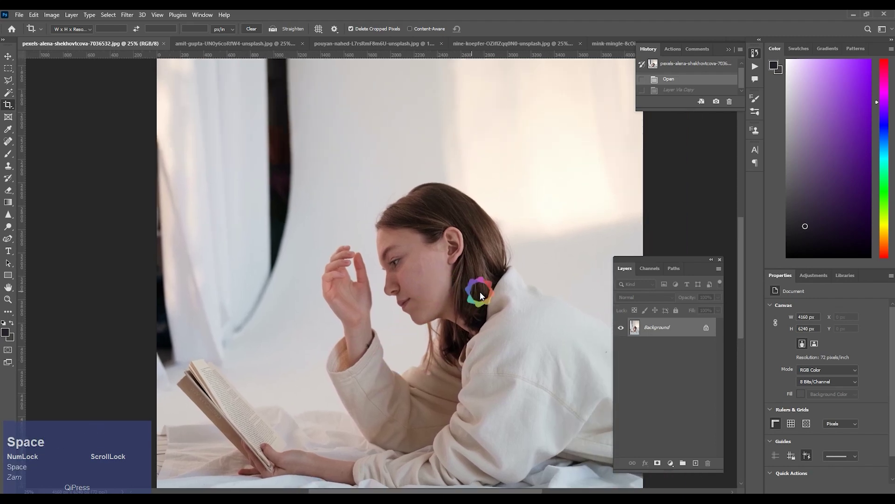
key("space")
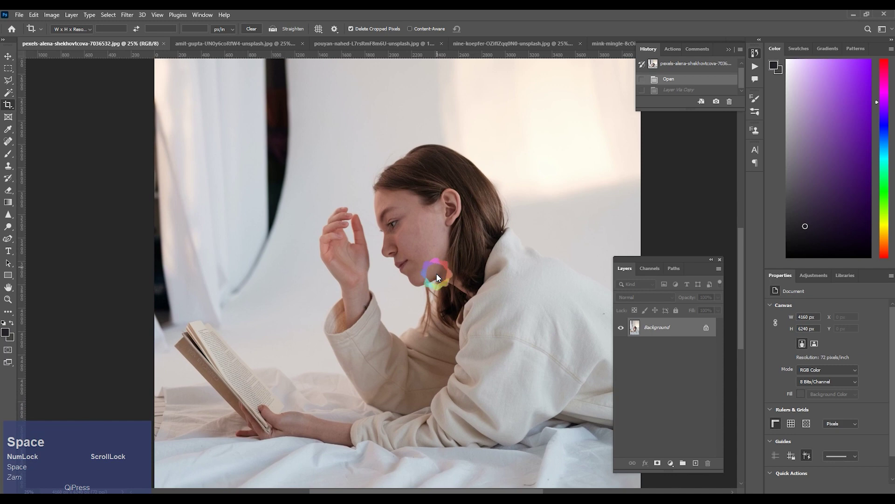
key("ctrl+space")
key("ctrl+j")
- Discard a Levels tweak and apply Shadows/Highlights with shadows 35% and highlights 69%
key("ctrl+l")
left_click_drag(704, 190, 785, 116)
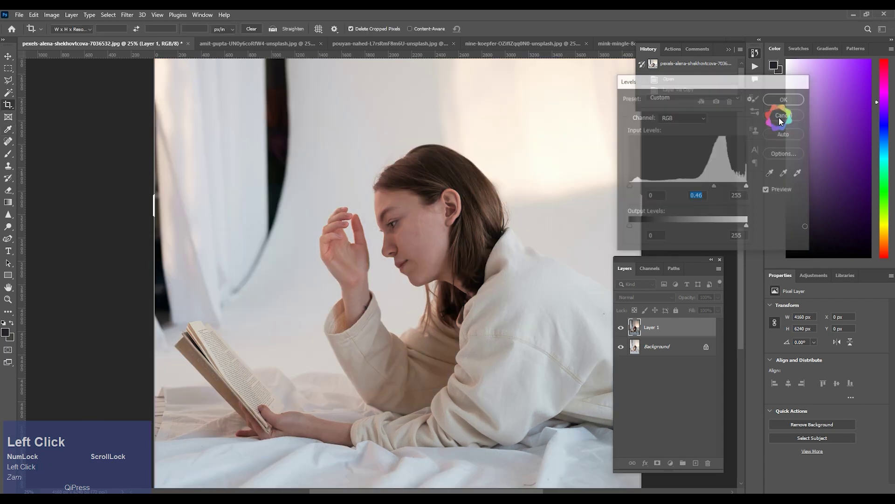
key("alt+i")
key("a")
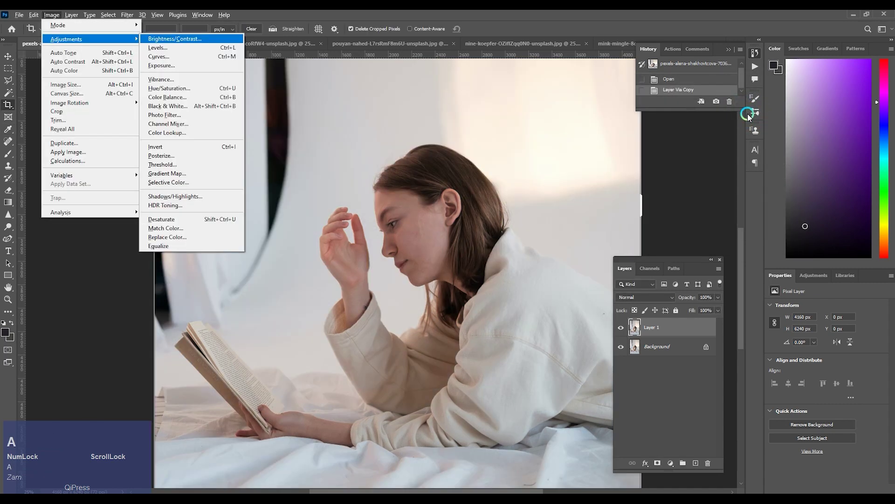
key("w")
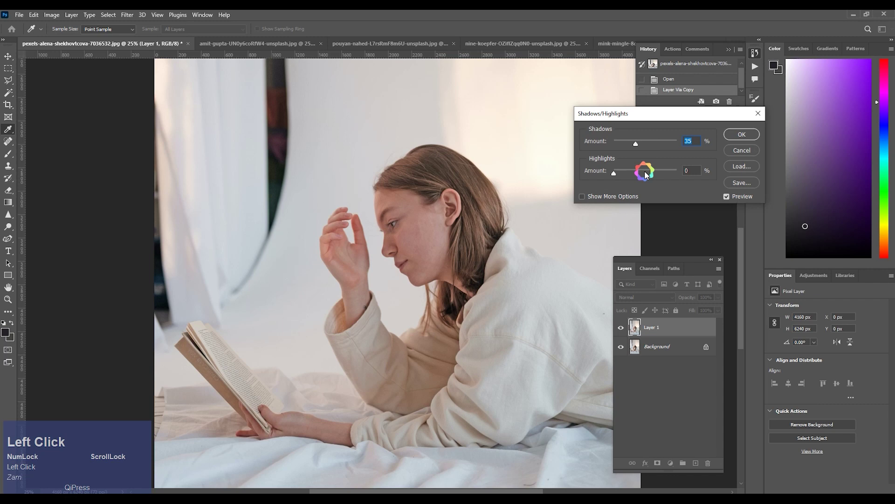
left_click_drag(659, 172, 622, 128)
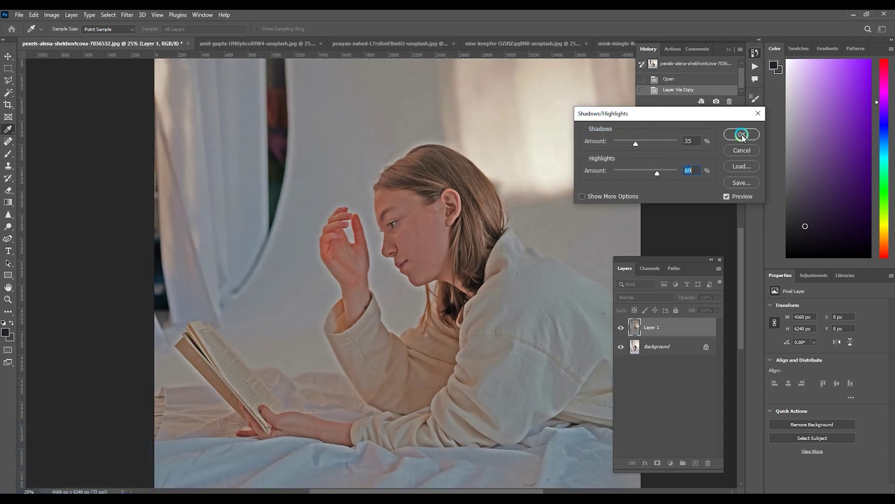
left_click(744, 135)
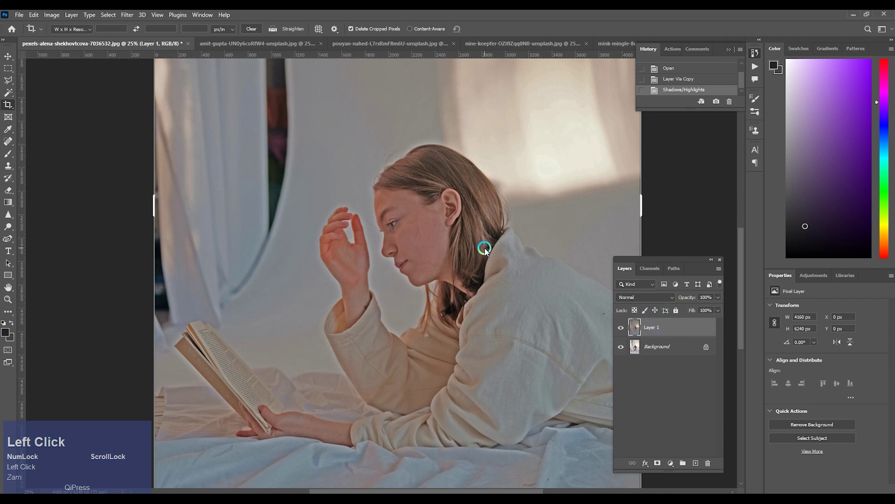
- Quick-select the girl, inverting and subtracting the curtain area from the selection
key("shift+w")
key("shift+w")
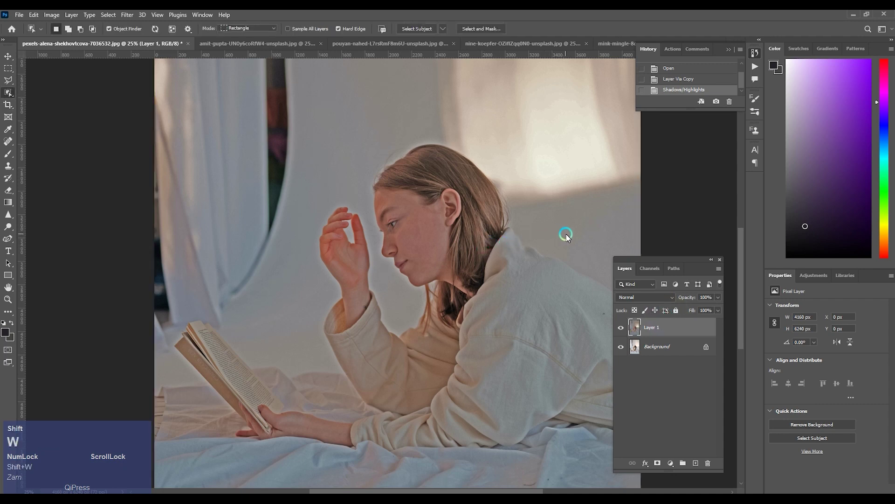
key("shift+w")
key("space")
left_click(461, 203)
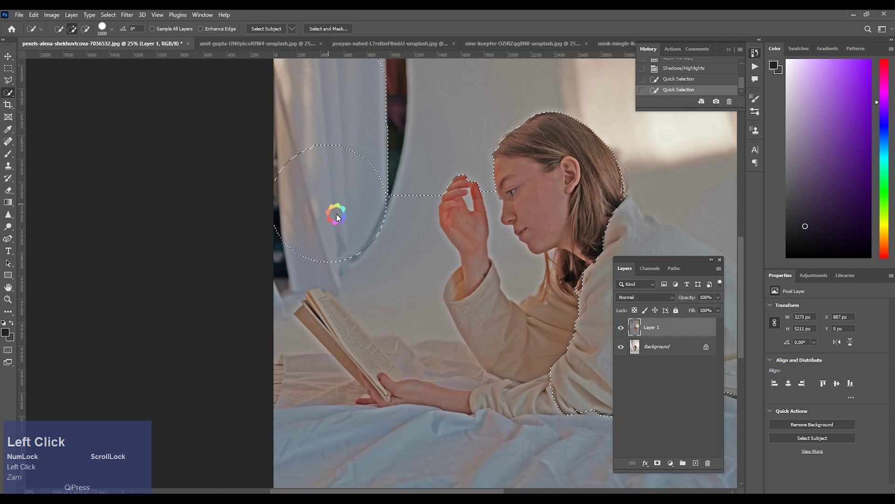
key("space")
left_click(429, 151)
key("space")
key("ctrl+shift+i")
key("Tab")
key("space")
left_click(511, 307)
key("space")
left_click(518, 287)
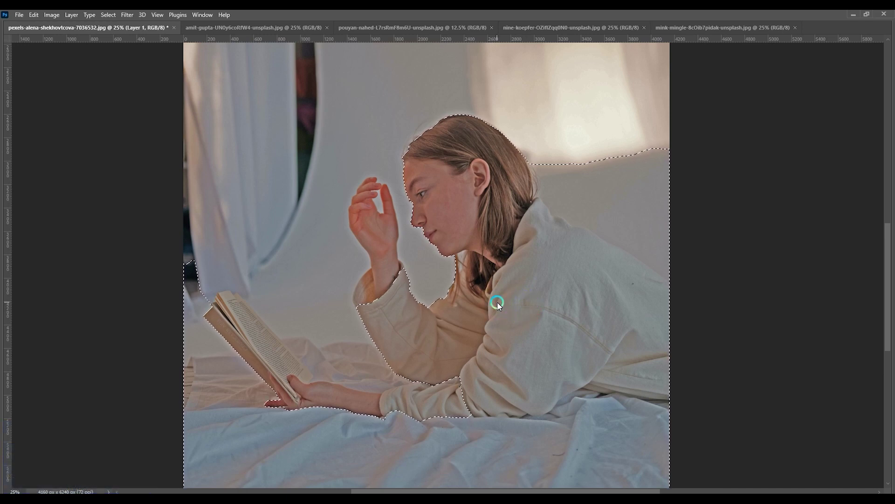
- Add the bedding and the book to the selection while removing stray wall areas
left_click(580, 192)
left_click(634, 176)
left_click(694, 213)
key("space")
left_click(592, 176)
key("space")
key("[")
left_click(456, 308)
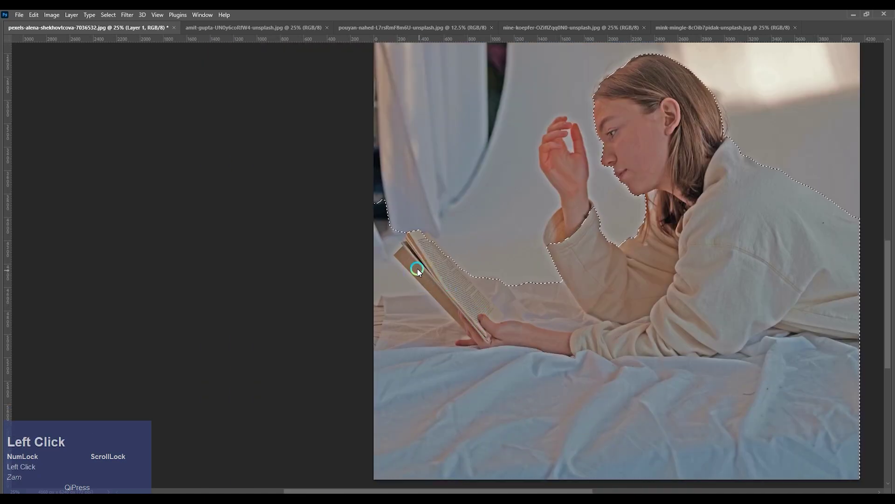
left_click(370, 247)
- Refine the selection around the book pages and edges, removing the wall beside and above it
key("Tab")
key("ctrl+=")
key("space")
left_click(438, 338)
left_click(411, 379)
key("space")
left_click(359, 346)
key("space")
left_click(259, 337)
key("space")
left_click(516, 192)
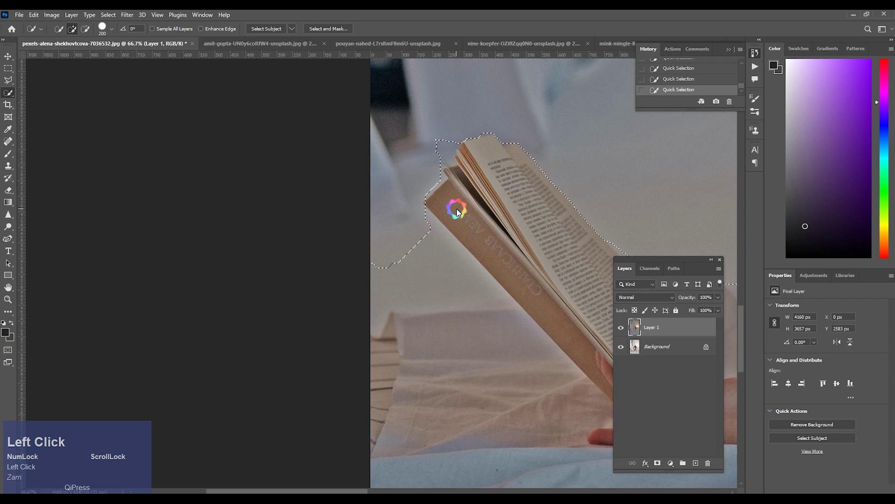
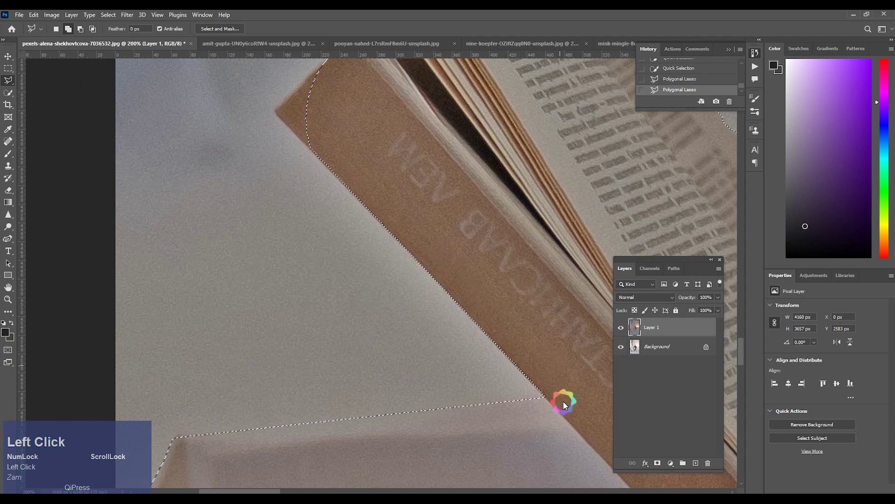
- Trace polygonal lasso cuts along the book spine and page edges to tighten the selection
key("space")
left_click(386, 333)
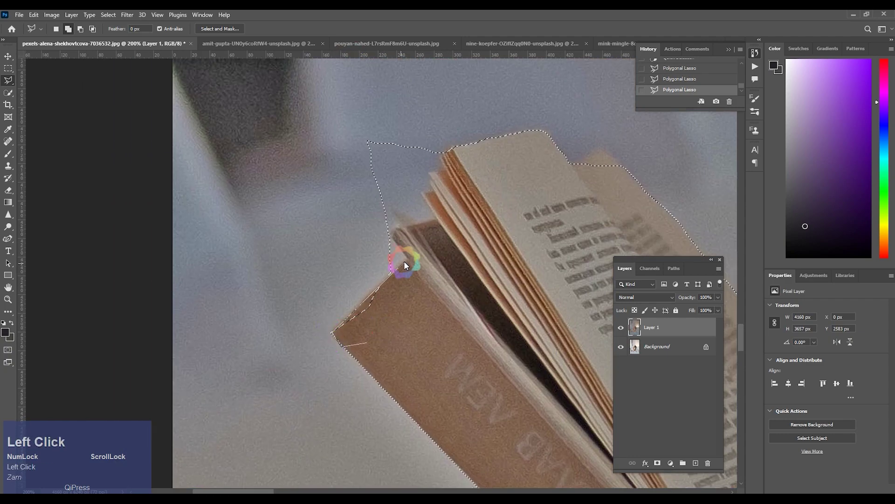
key("space")
left_click(370, 331)
key("space")
left_click(309, 412)
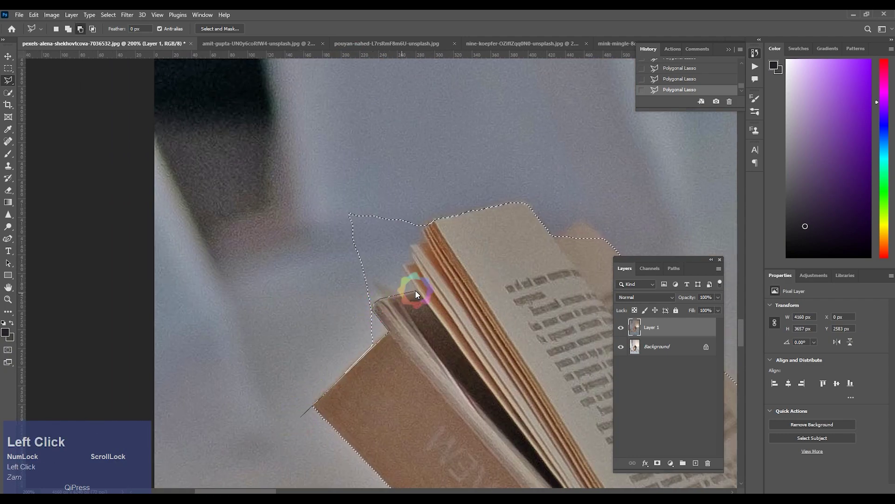
key("space")
left_click(455, 252)
key("space")
left_click(392, 335)
key("space")
left_click(393, 342)
key("space")
left_click(418, 262)
key("space")
left_click(305, 226)
key("space")
left_click(546, 416)
key("space")
left_click(515, 436)
key("ctrl+z")
left_click(304, 228)
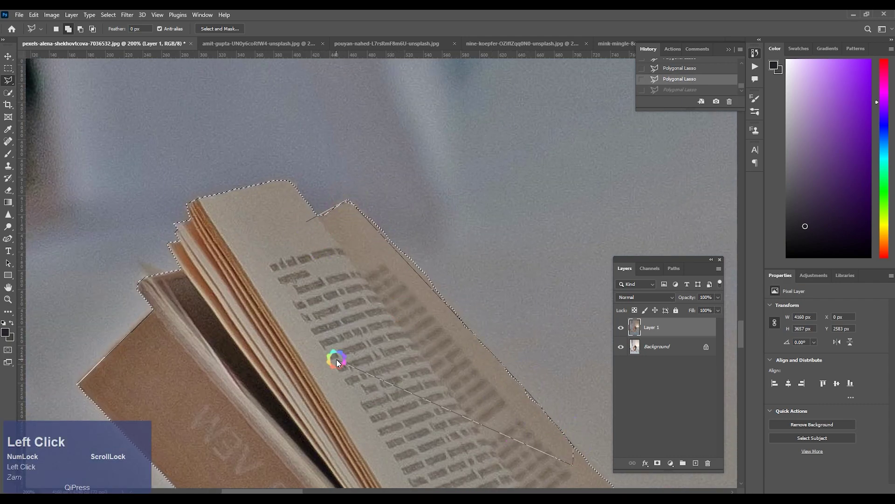
key("ctrl+z")
left_click(352, 193)
- Trace and close a polygonal lasso shape along the top edge of the bedsheet
scroll("up", 3)
left_click(492, 207)
key("space")
left_click(522, 370)
key("space")
left_click(357, 142)
key("space")
left_click(273, 212)
key("space")
left_click(181, 260)
key("space")
left_click(248, 232)
key("space")
left_click(206, 191)
left_click(261, 251)
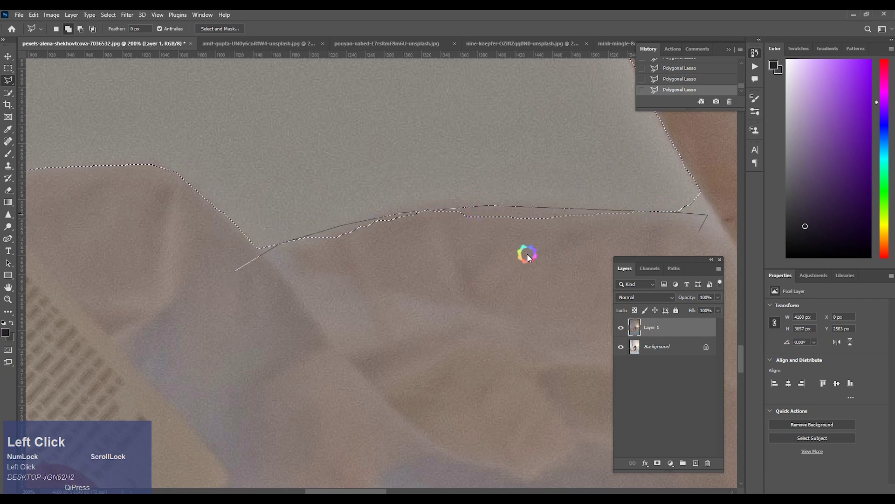
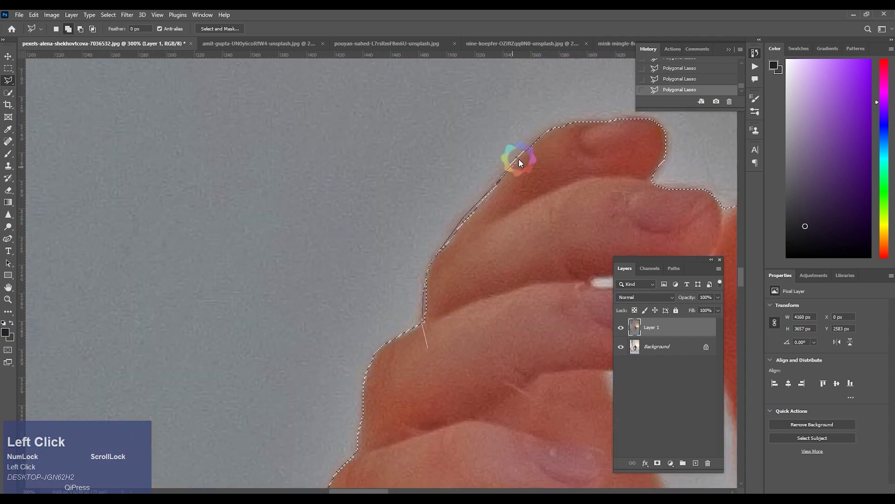
- Tighten the selection around the fingertips and the gap between the fingers
key("space")
left_click(394, 255)
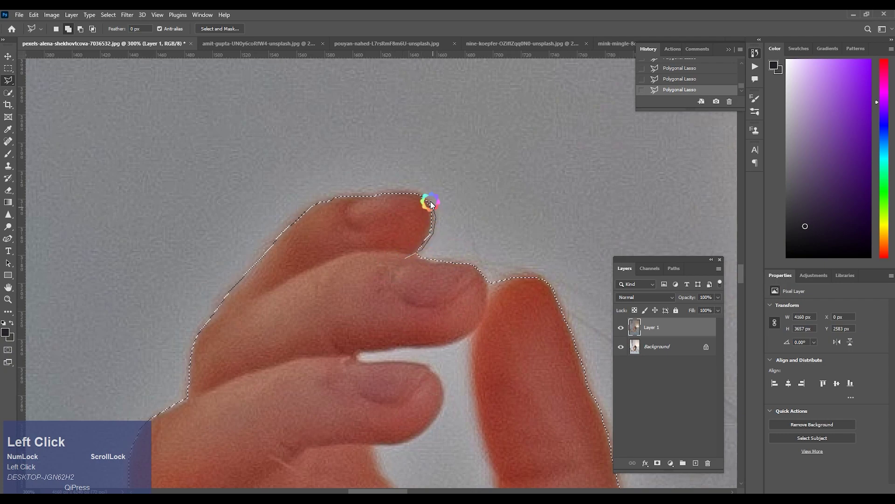
key("space")
left_click(473, 244)
key("space")
left_click(495, 223)
key("space")
left_click(498, 202)
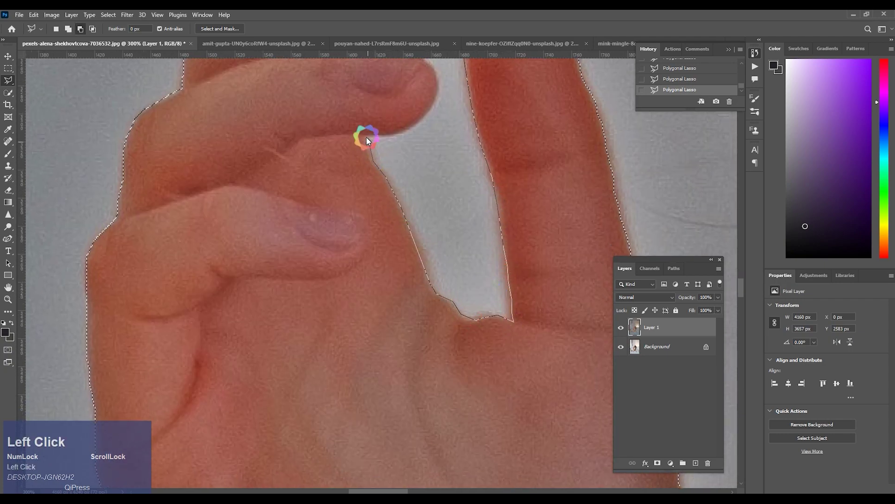
key("space")
left_click(445, 309)
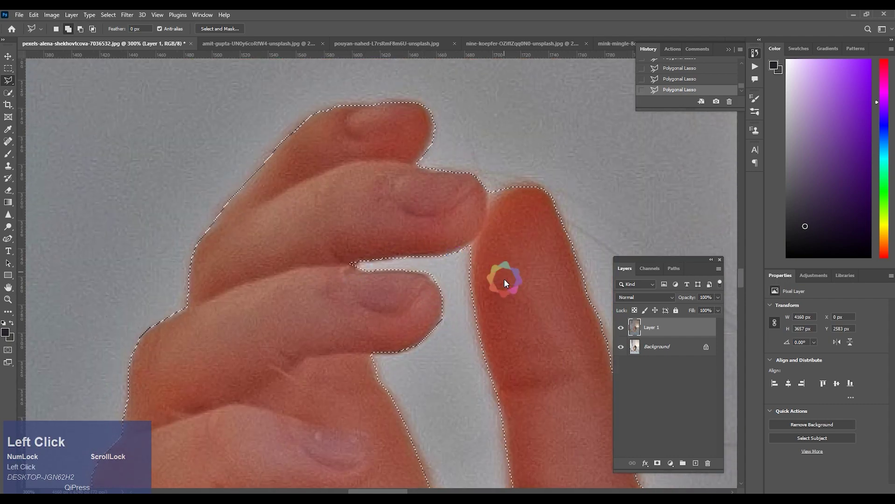
left_click(490, 209)
- Trace and close a lasso shape along the finger and hand edges
key("ctrl+-")
key("space")
key("ctrl+=")
key("space")
left_click(499, 119)
key("space")
left_click(462, 115)
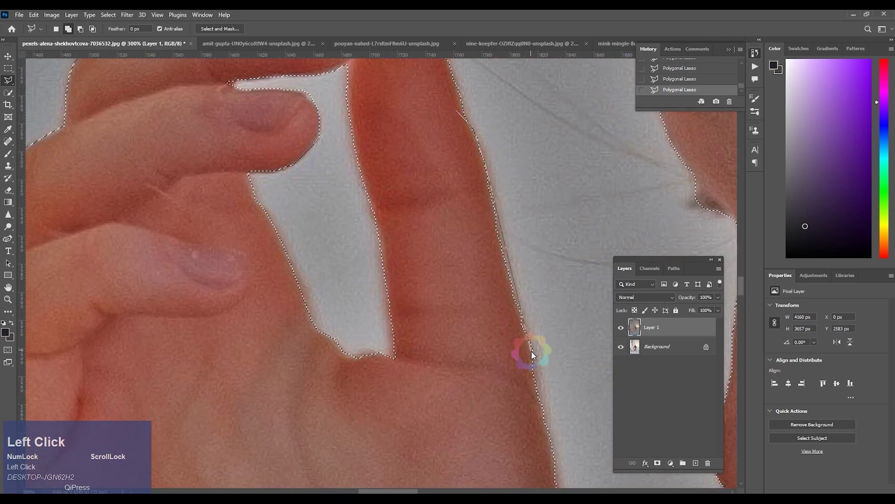
left_click(484, 126)
key("space")
left_click(495, 168)
key("space")
left_click(469, 102)
key("space")
left_click(477, 385)
key("space")
left_click(460, 269)
key("space")
left_click(453, 387)
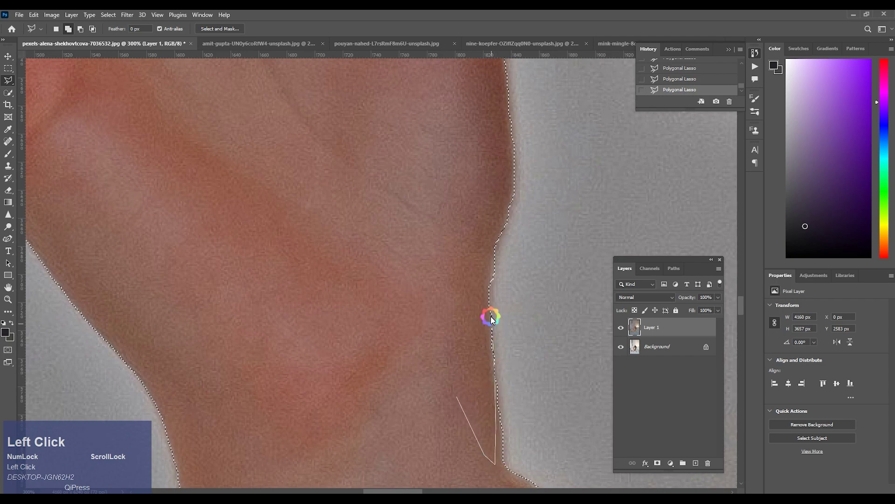
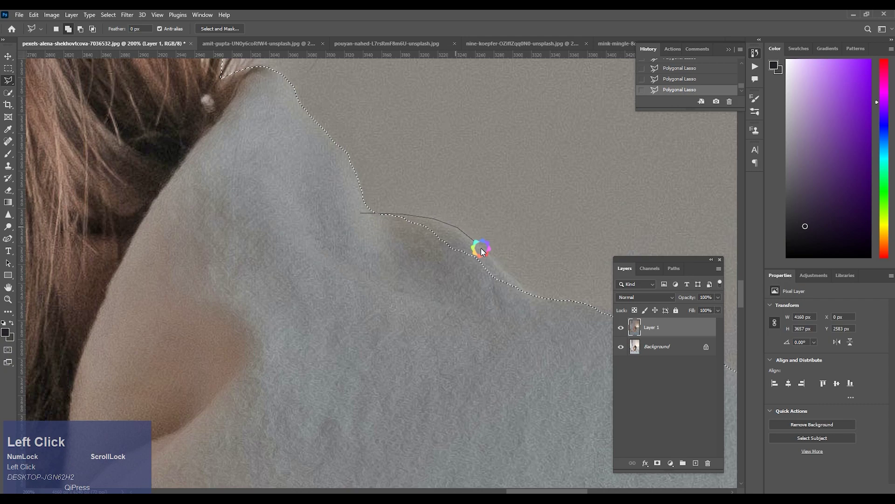
- Trace and close a lasso shape along the girl's shoulder edge
key("space")
left_click(296, 179)
key("space")
left_click(294, 110)
left_click(421, 194)
key("space")
left_click(364, 182)
key("space")
left_click(429, 197)
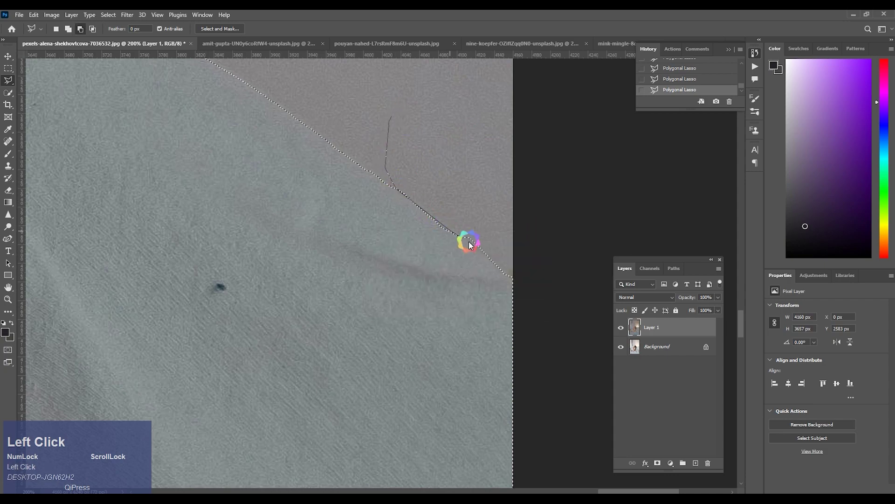
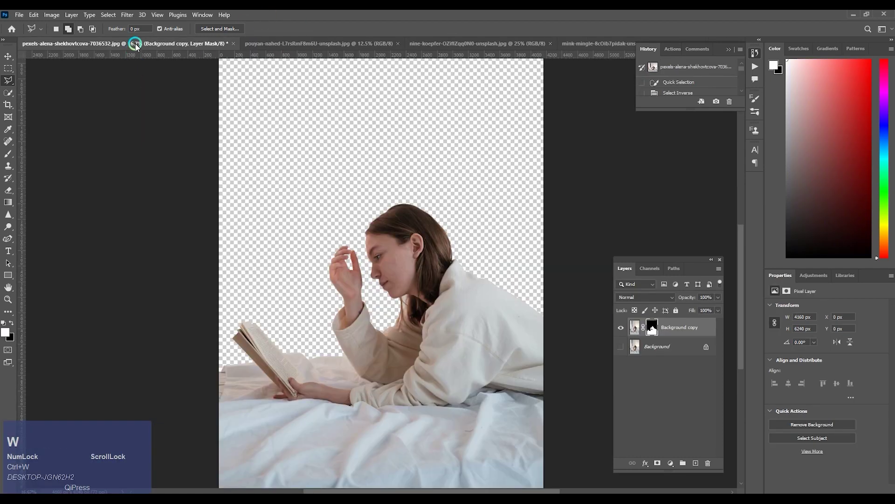
- Paste the sunlit blinds wall photo into the composite beneath the girl and start transforming it
left_click(141, 43)
key("ctrl+v")
key("ctrl+[")
key("ctrl+-")
key("ctrl+t")
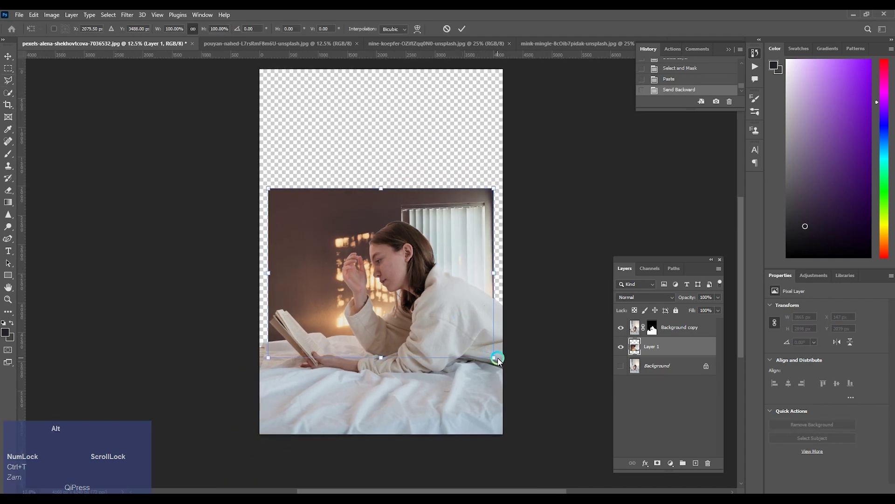
left_click(501, 365)
- Flip the wall photo horizontally, scale it up behind the girl, then switch to the concrete-wall bedroom photo
right_click(449, 275)
left_click_drag(482, 462, 542, 393)
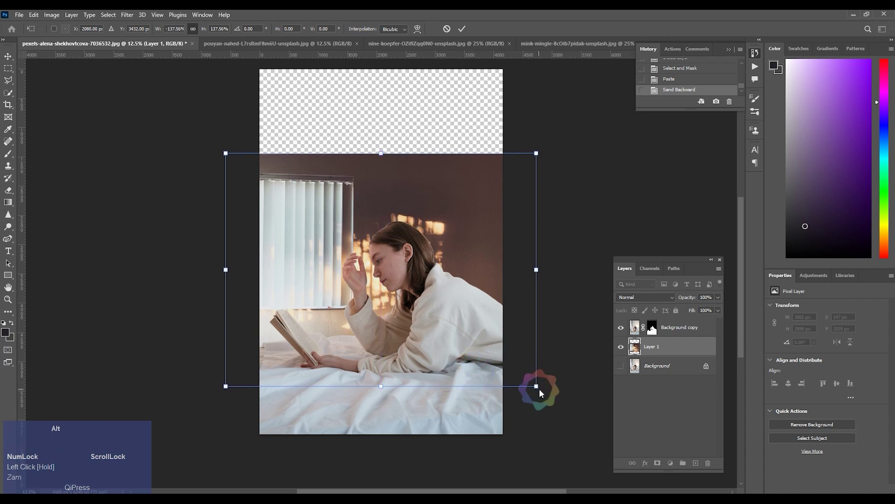
left_click_drag(543, 392, 446, 313)
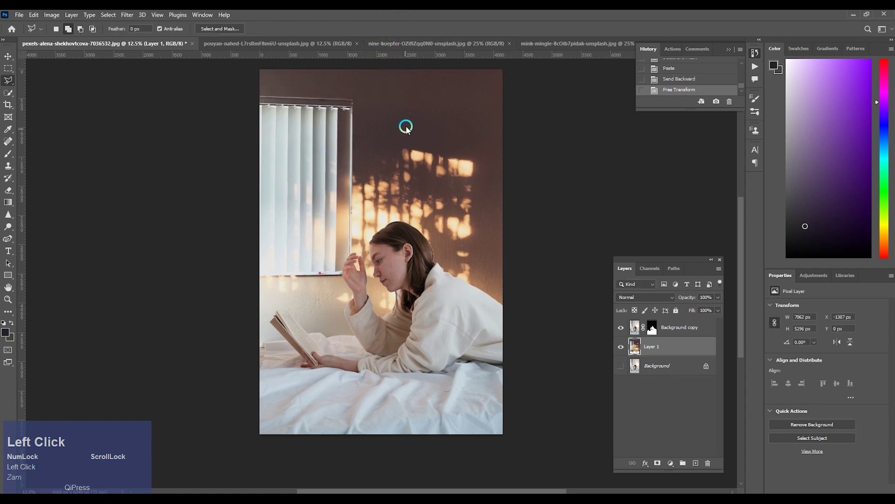
type("zam")
left_click(323, 47)
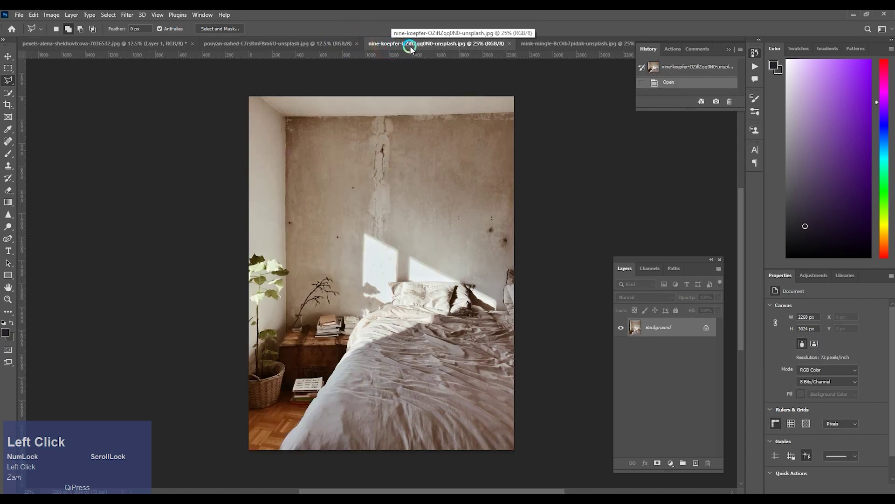
- Copy the concrete-wall bedroom photo and paste it into the girl document as a new layer
left_click(555, 43)
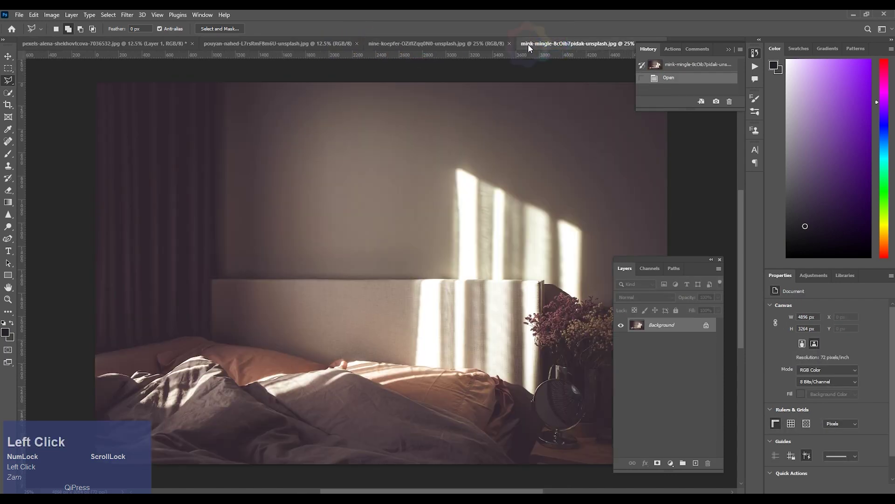
key("ctrl+a")
key("ctrl+c")
key("ctrl+w")
left_click(159, 48)
key("ctrl+v")
- Free Transform the pasted photo, rotating it 90° counter-clockwise and enlarging it to cover the canvas
key("ctrl+t")
left_click_drag(448, 166, 400, 247)
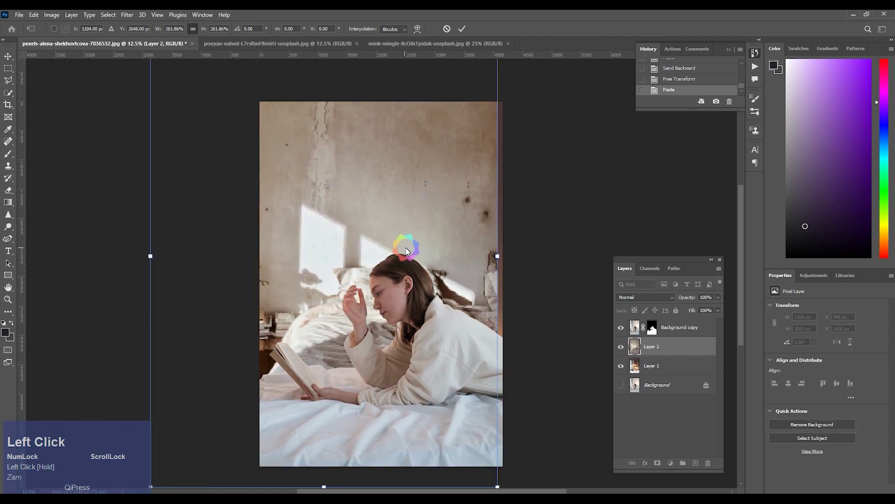
right_click(400, 247)
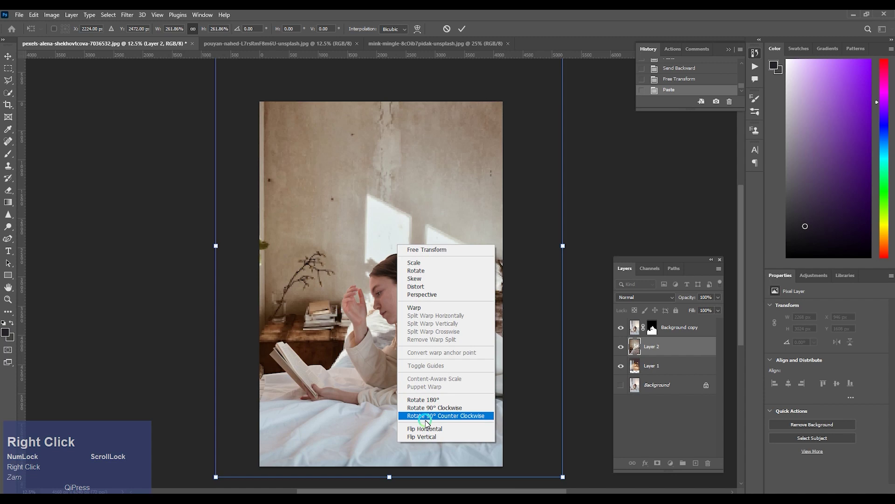
left_click_drag(427, 433, 407, 251)
right_click(407, 252)
left_click(437, 441)
key("ctrl+-")
left_click(335, 396)
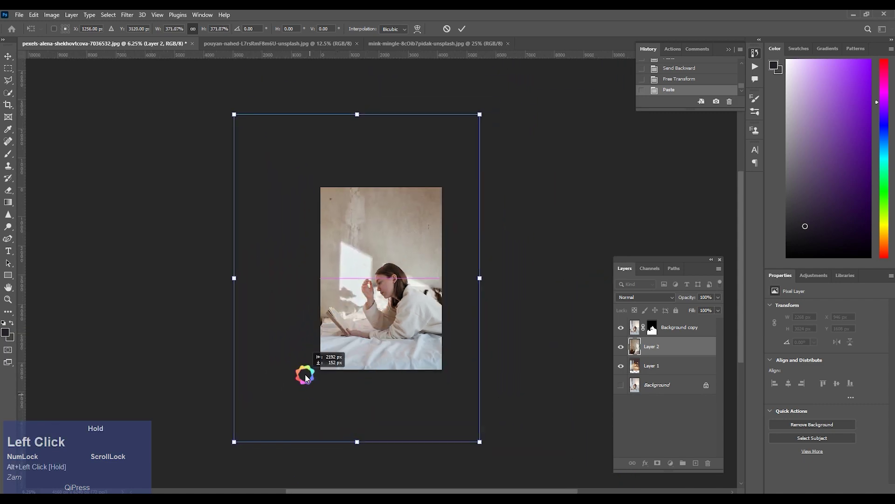
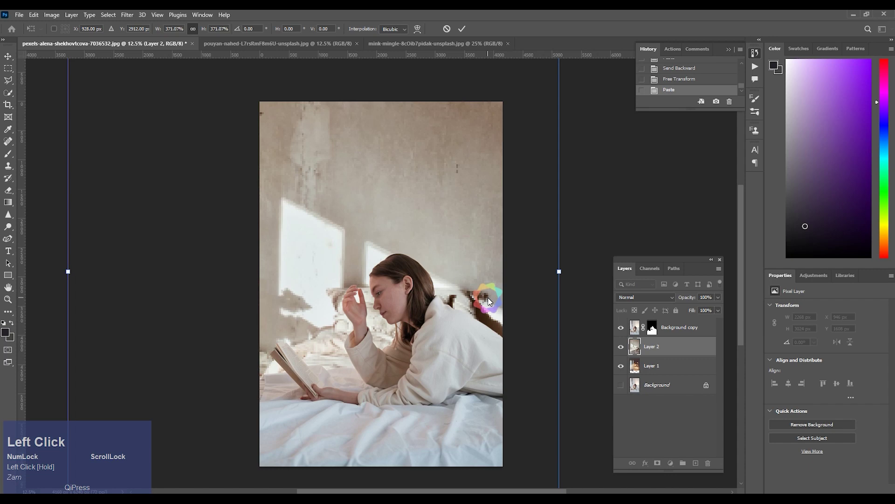
key("ctrl+-")
left_click_drag(509, 276, 478, 302)
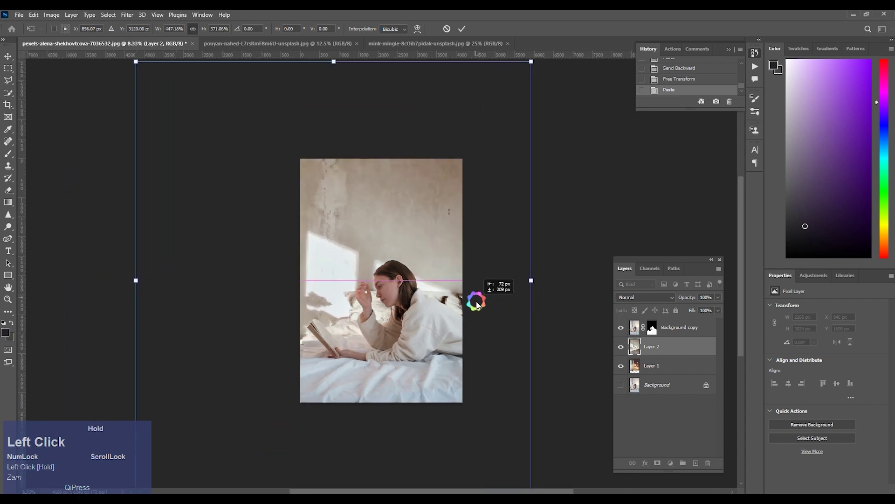
key("ctrl+=")
key("ctrl+=")
- Hide and delete the unused bedroom photo layer, then duplicate the sunlit wall layer
left_click(626, 348)
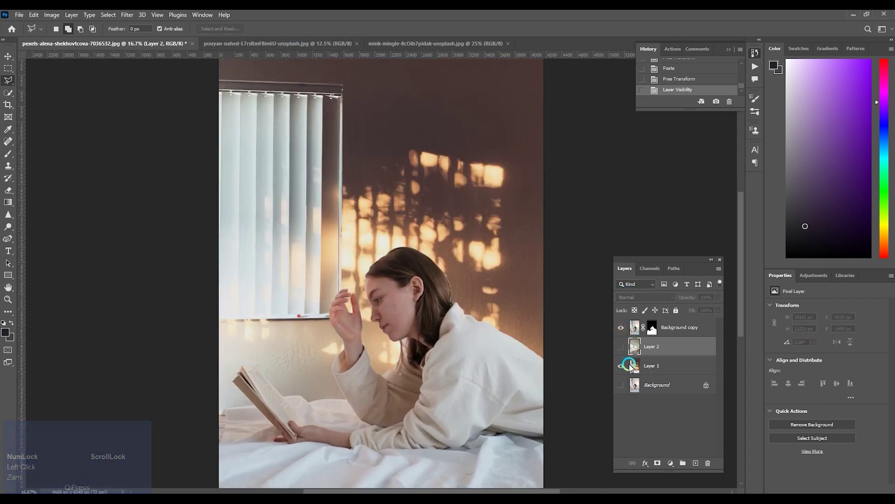
left_click(639, 329)
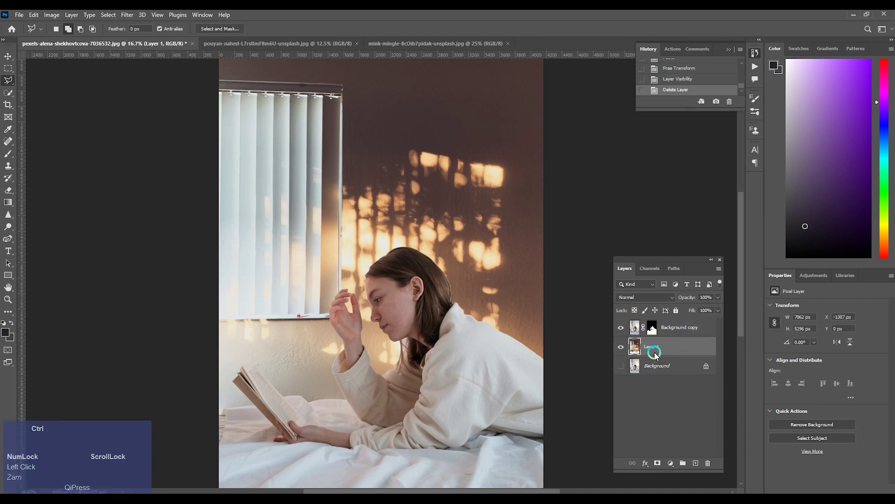
key("ctrl+j")
- Move the wall copy above the girl and apply a very heavy Gaussian Blur to it
key("ctrl+]")
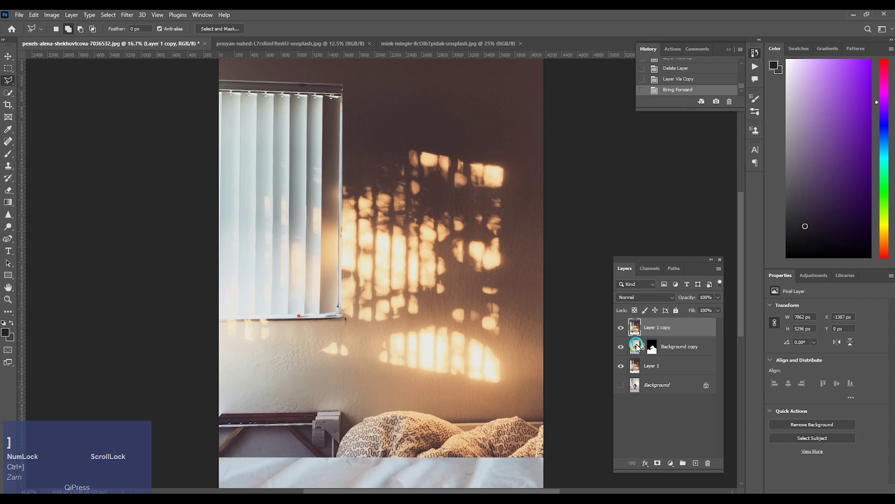
key("alt+t")
left_click(141, 133)
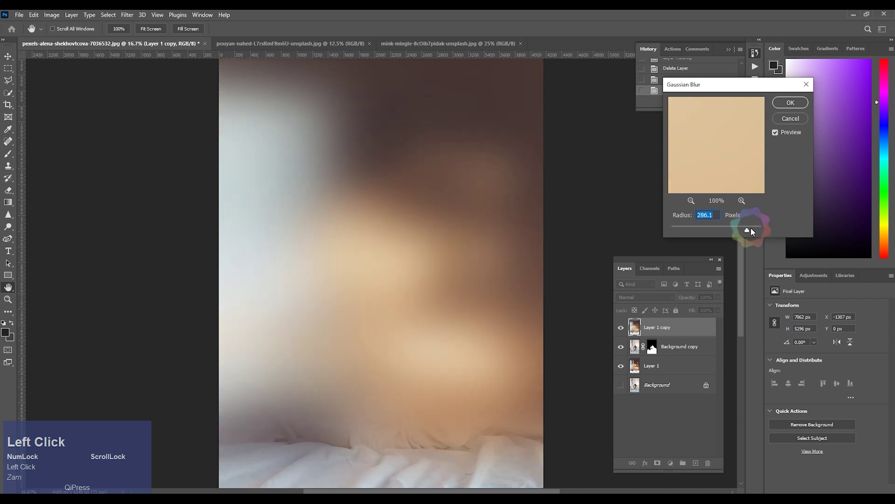
left_click(754, 232)
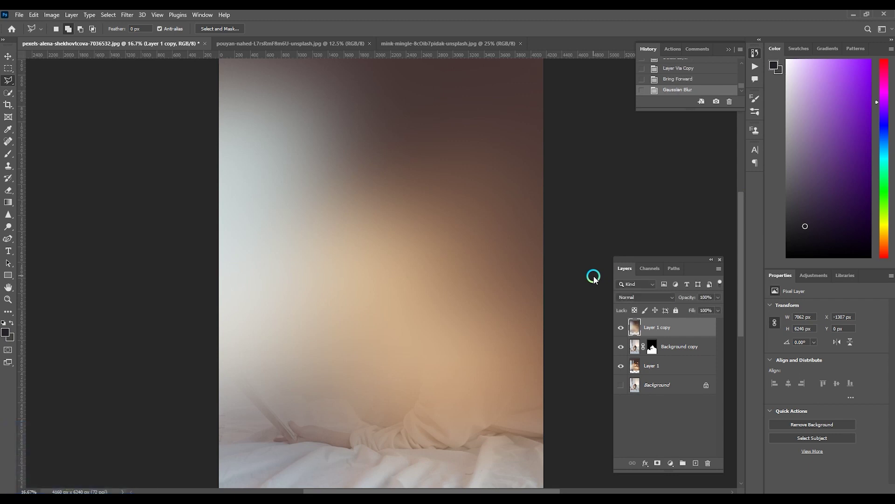
- Clip the blurred wall copy to the girl layer, test an erase stroke and undo it
key("ctrl+alt+g")
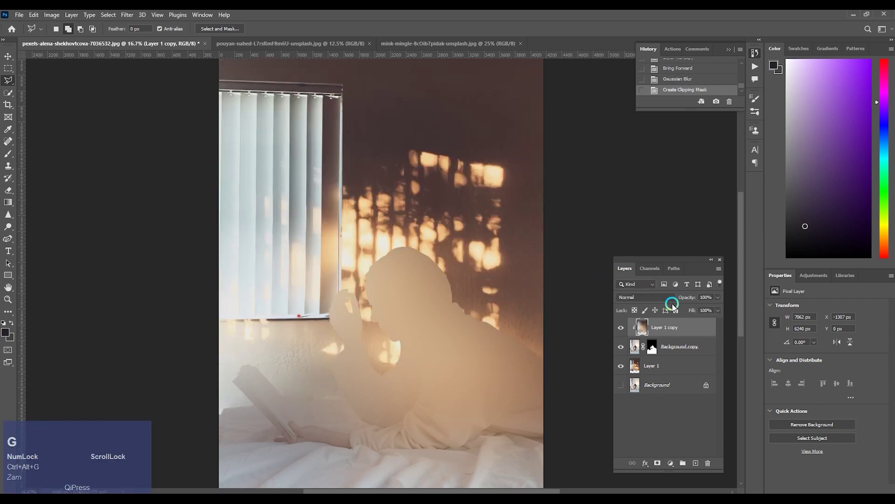
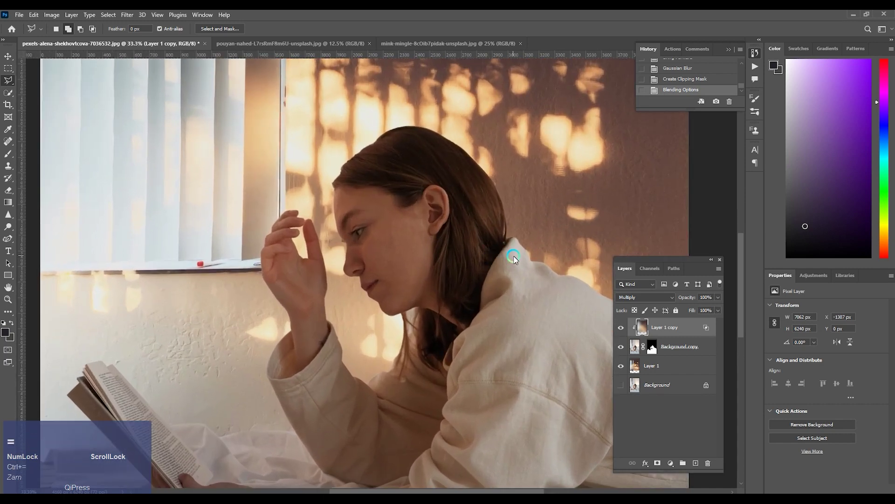
key("e")
type("e[[[[[[[[[[[")
left_click(473, 152)
key("ctrl+z")
key("ctrl+-")
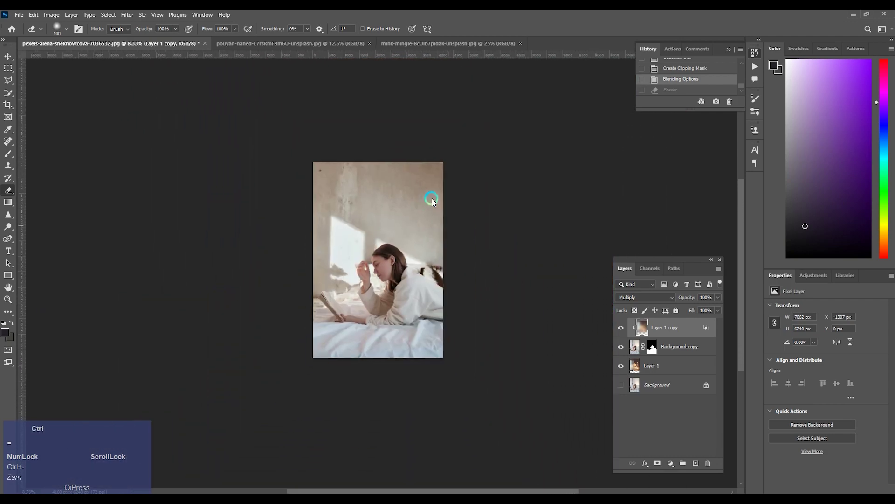
key("ctrl+=")
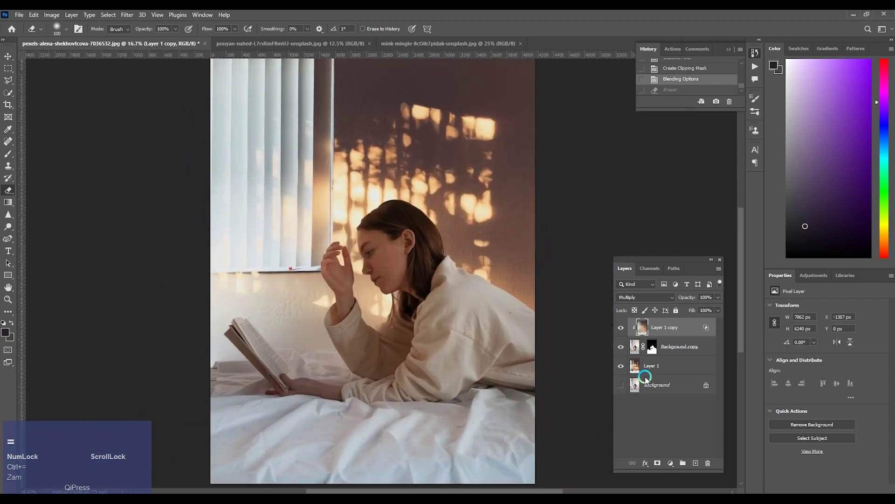
- Duplicate the original Background photo, move it above the wall layer, show it and set it to Hard Light
left_click(649, 388)
key("ctrl+j")
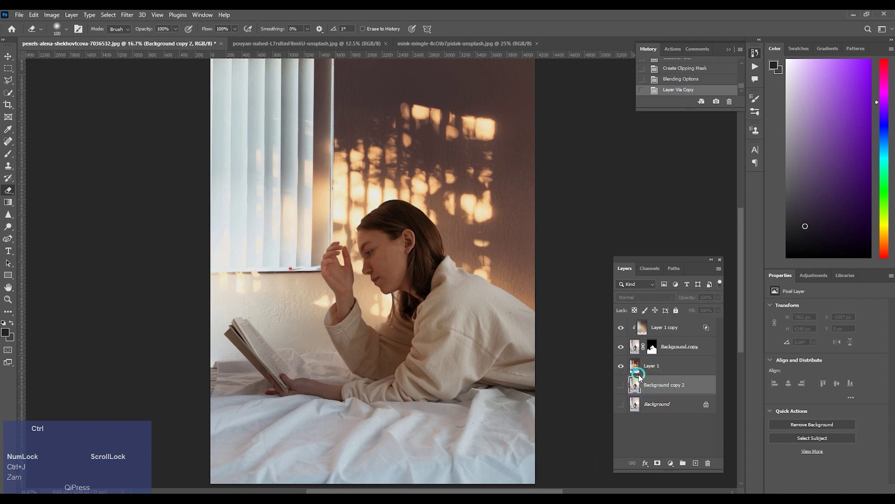
key("ctrl+]")
left_click(627, 367)
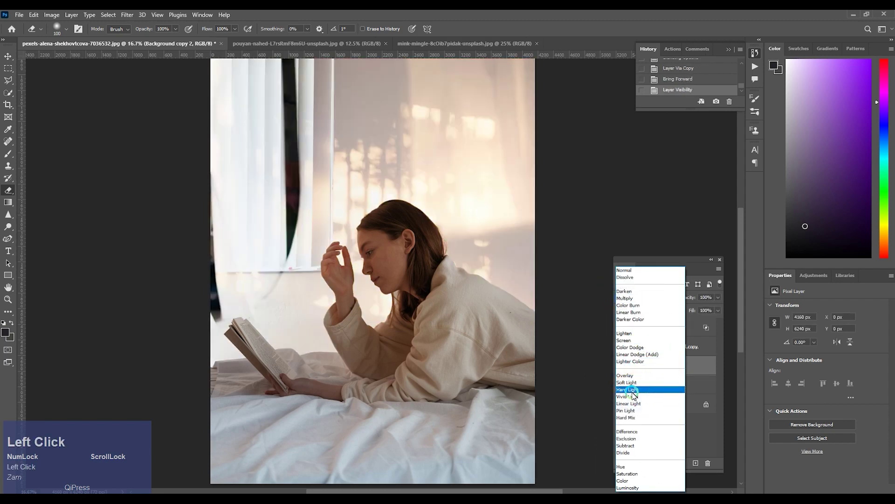
key("space")
left_click(460, 299)
key("space")
- In Levels, lower the copy's white output to about 134 to darken it
key("ctrl+l")
left_click_drag(722, 230, 780, 98)
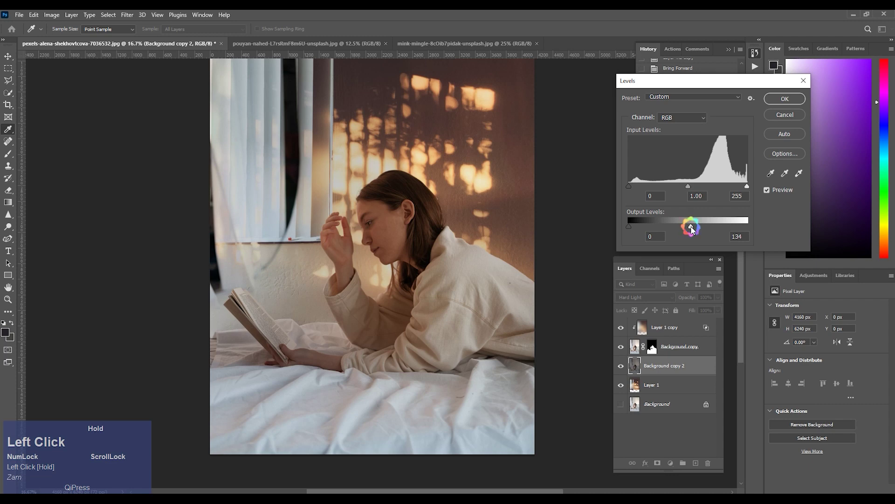
- Confirm the Levels darkening and erase the Hard Light copy over the blinds with a large eraser
key("space")
left_click(319, 197)
key("space")
key("e")
key("]")
key("]")
key("]")
key("]")
key("]")
key("]")
key("]")
left_click_drag(392, 250, 460, 201)
- Erase more of the Hard Light copy, then start a Polygonal Lasso outline of the upper wall above the bed
key("ctrl+-")
key("space")
left_click(456, 140)
left_click_drag(409, 152, 452, 169)
key("space")
left_click(522, 236)
key("space")
key("ctrl+=")
left_click(659, 391)
key("ctrl+-")
key("shift+l")
left_click(302, 223)
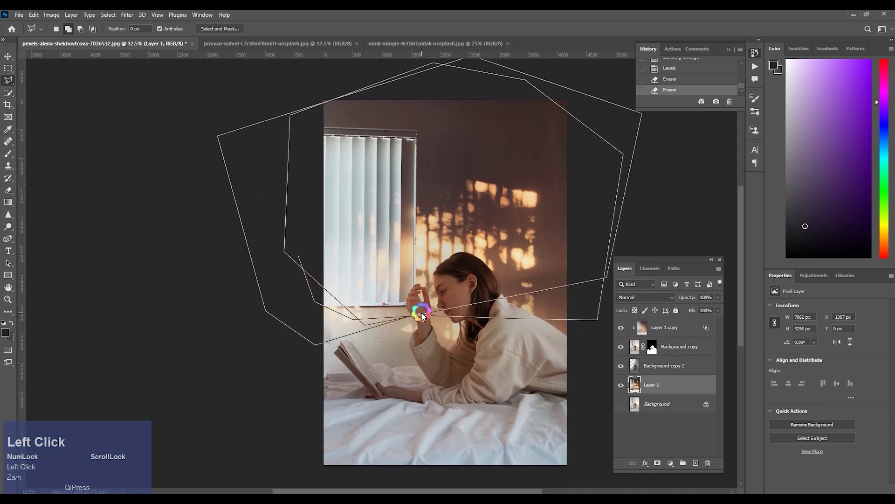
- Feather the upper-wall selection 200 px, apply a Gaussian Blur of about 13.9 and deselect
key("shift+F6")
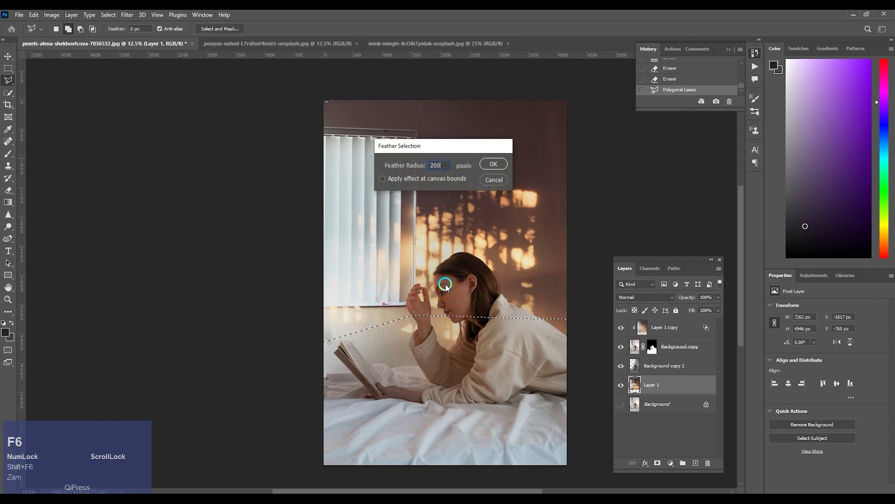
key("alt+t")
left_click(198, 138)
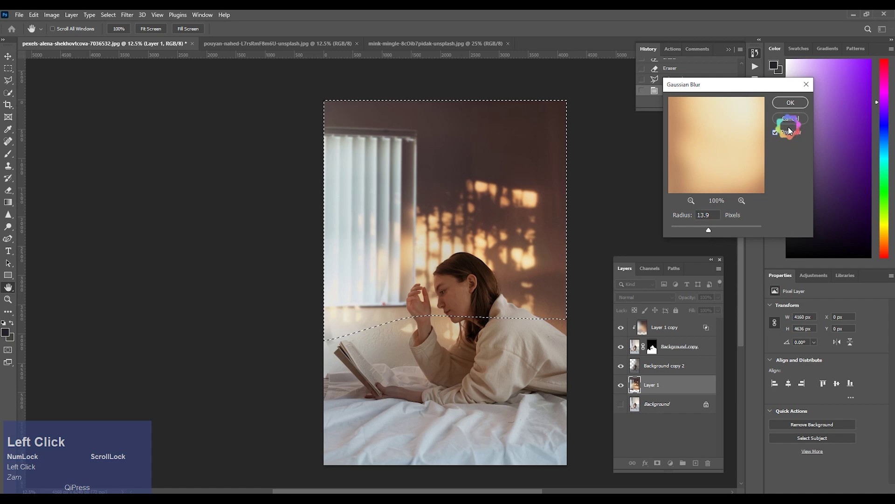
key("d")
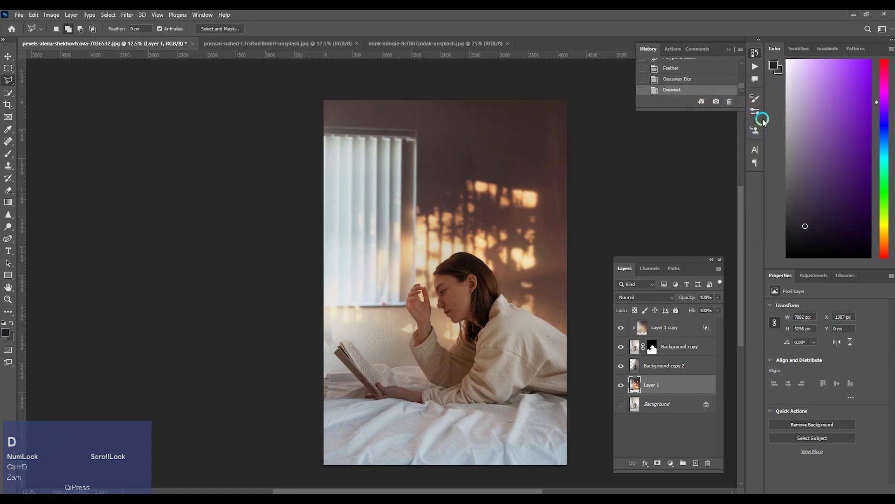
key("space")
left_click(551, 209)
key("space")
- Erase the Hard Light copy around the girl's face with a smaller eraser
key("ctrl+=")
left_click(636, 371)
key("e")
key("[")
key("[")
key("[")
left_click(400, 258)
key("ctrl+=")
key("space")
left_click(511, 166)
key("ctrl+=")
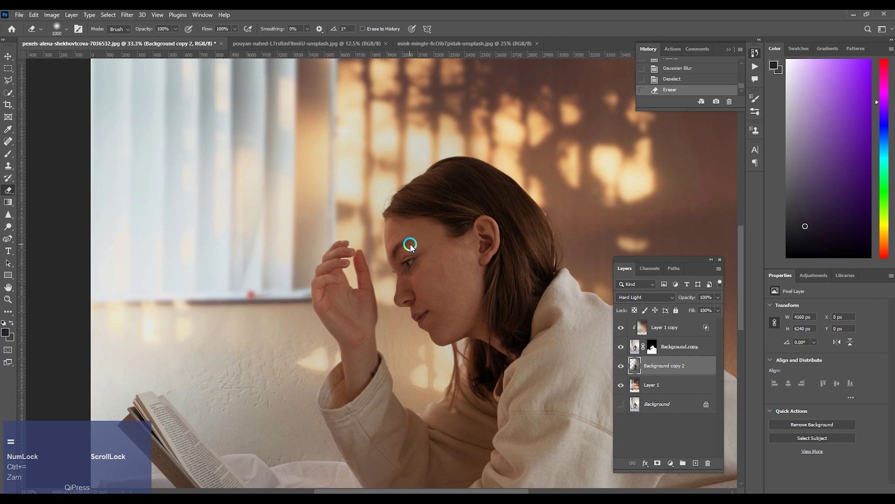
key("space")
left_click(655, 350)
- Switch to a small brush and target the girl layer's mask for painting
key("b")
key("[")
key("[")
key("[")
key("]")
left_click(562, 266)
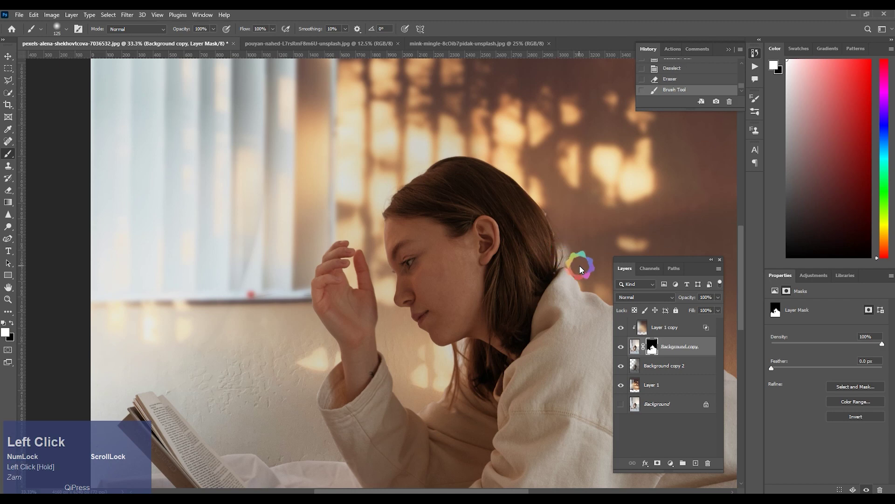
- Mask out the wall edge showing along the girl's hair with black brush strokes
key("ctrl+z")
key("x")
double_click(562, 268)
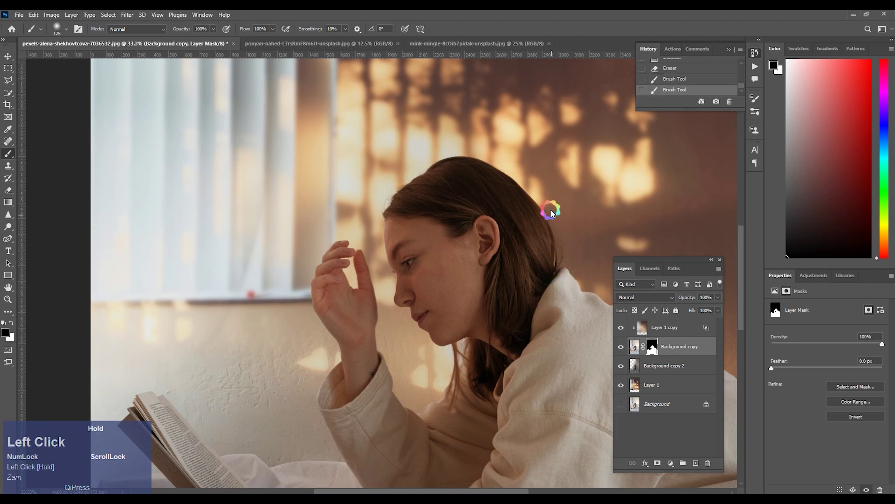
left_click_drag(553, 210, 563, 256)
key("space")
left_click(440, 179)
key("space")
left_click(433, 203)
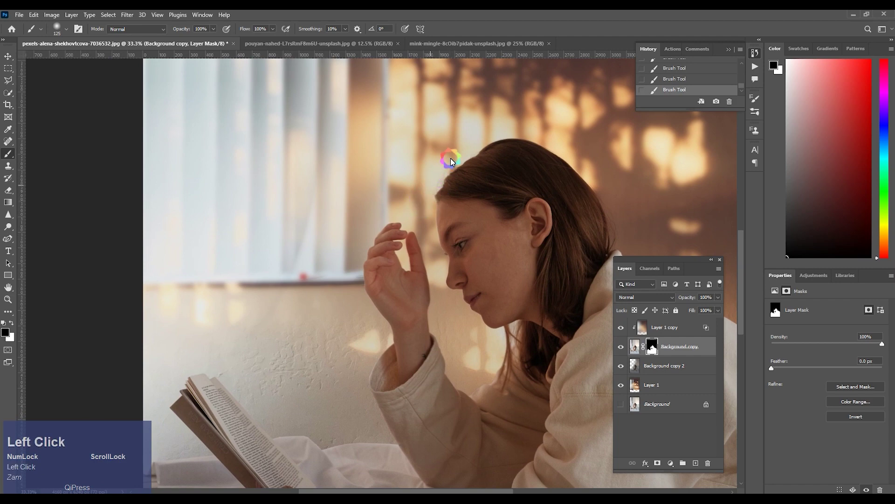
key("space")
left_click(526, 318)
key("space")
- Tighten the mask around the hair with a smaller brush at closer zoom
key("ctrl+=")
key("[")
left_click(560, 291)
key("ctrl+-")
key("ctrl+-")
key("ctrl+=")
key("space")
left_click(468, 227)
key("space")
key("ctrl+=")
key("[")
key("[")
key("[")
key("space")
left_click(550, 314)
key("space")
- Clean the mask in the gap between hand and face and along the hairline
left_click_drag(508, 294, 446, 158)
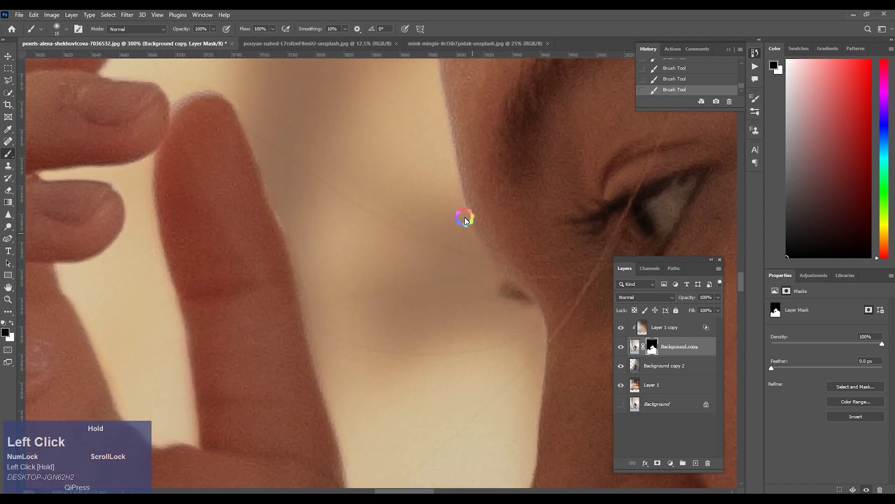
key("space")
left_click(454, 194)
key("space")
left_click_drag(492, 339, 453, 121)
key("space")
left_click(446, 169)
key("space")
left_click_drag(439, 274, 460, 186)
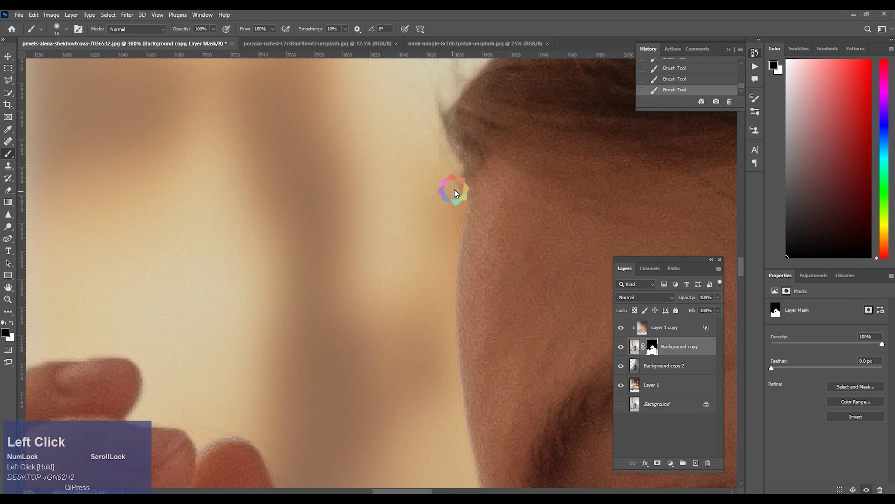
key("ctrl+-")
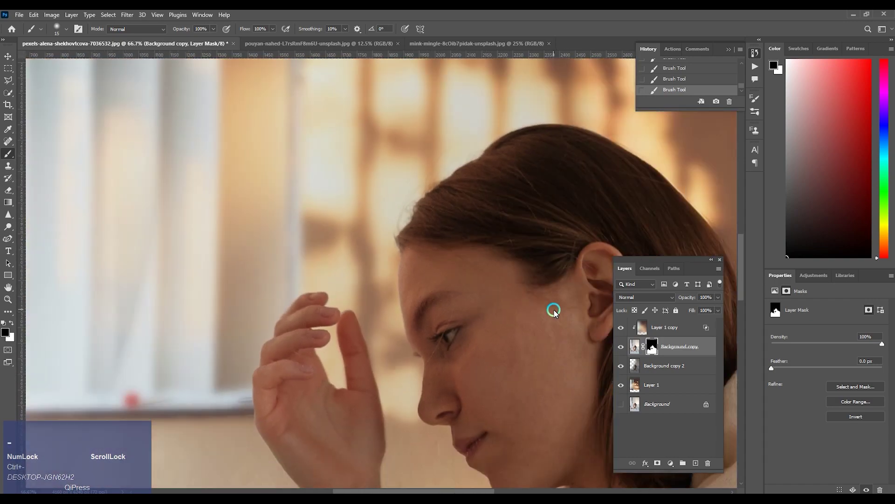
key("space")
left_click(482, 299)
key("space")
left_click(517, 339)
key("space")
- Clean the mask edge along the sleeve and arm, then target the girl layer's pixels
key("ctrl+=")
key("]")
key("]")
key("]")
key("]")
key("]")
left_click_drag(489, 332, 479, 336)
key("[")
key("[")
left_click(480, 344)
key("]")
left_click(425, 269)
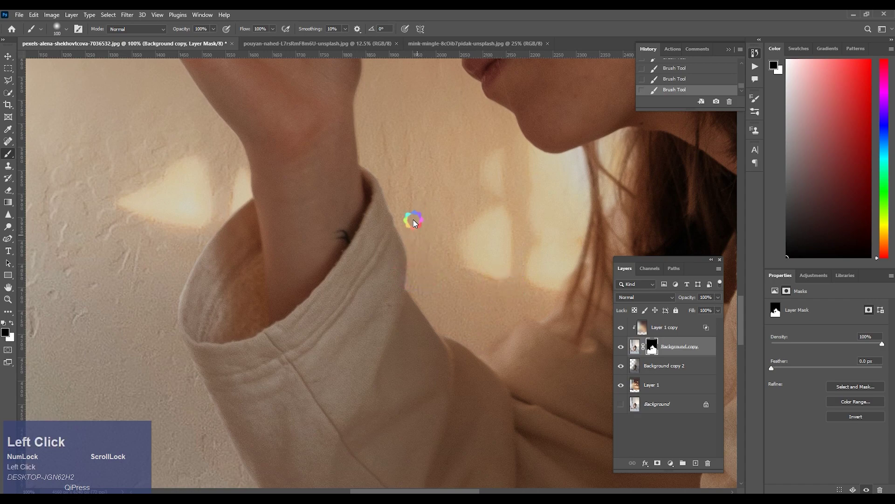
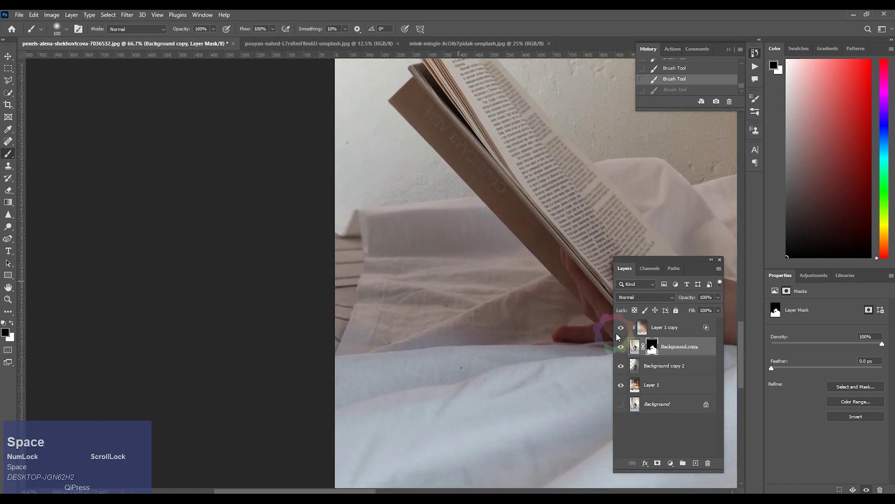
left_click(636, 347)
- Clone-stamp sheet texture over the bedding's left edge with a larger brush
key("s")
key("]")
key("]")
key("]")
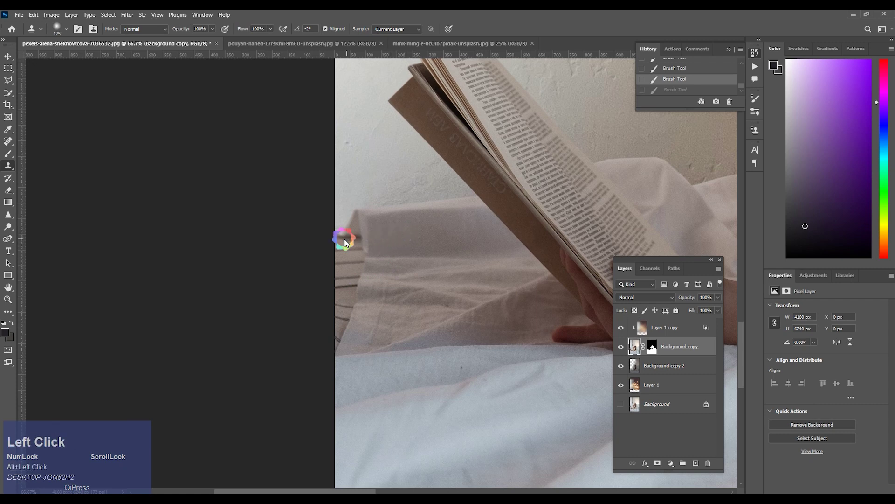
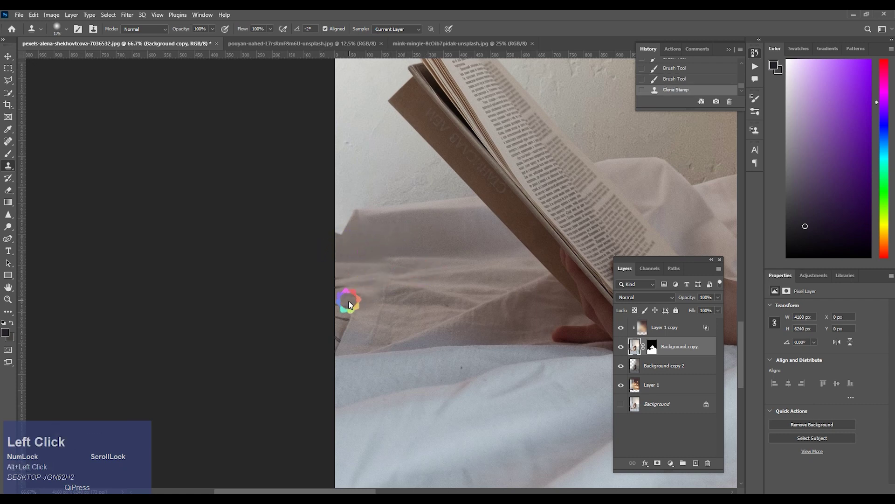
left_click(328, 337)
left_click(337, 313)
key("space")
left_click(416, 185)
key("space")
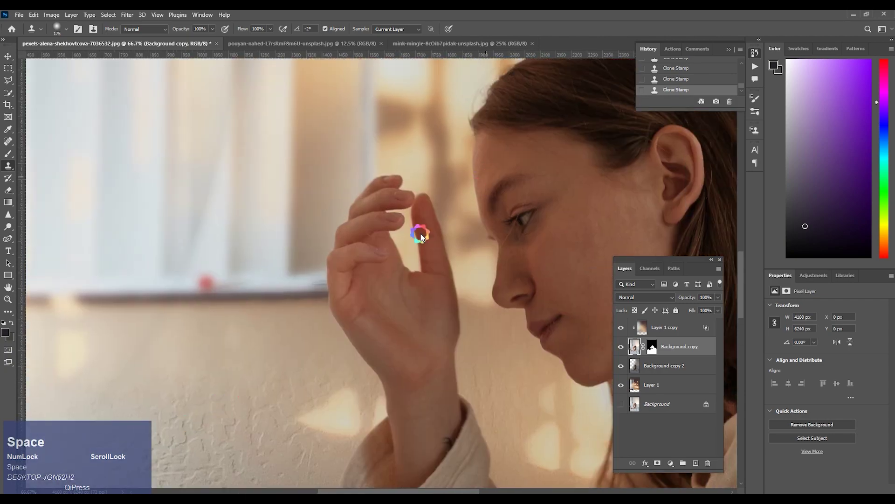
key("ctrl+-")
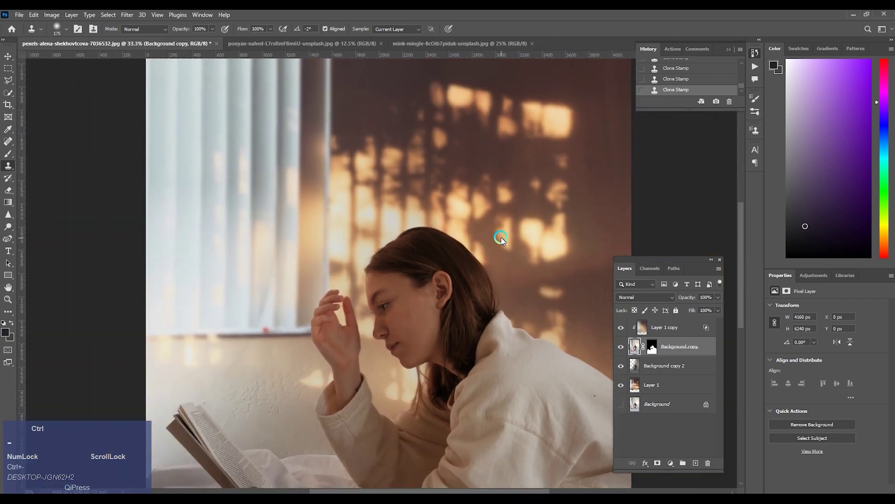
key("ctrl+=")
key("ctrl+=")
- Add a new layer above the girl, set it to Hard Light and dab warm light at the hairline
left_click(700, 467)
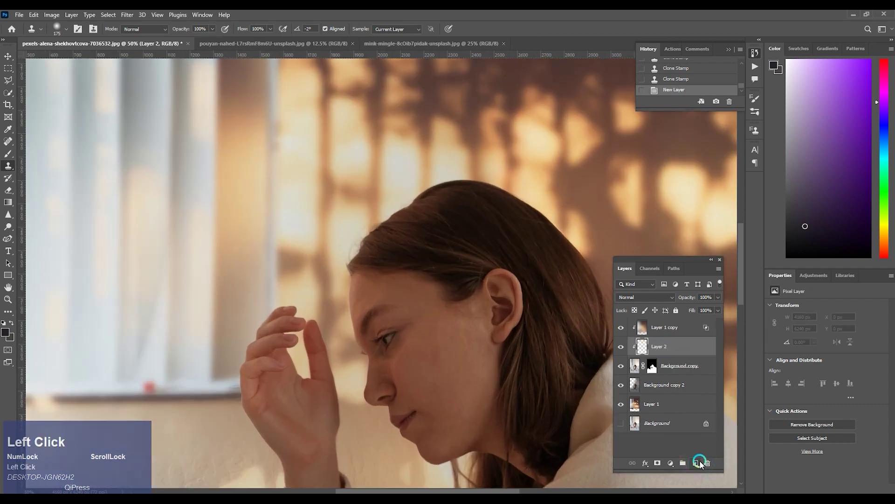
key("b")
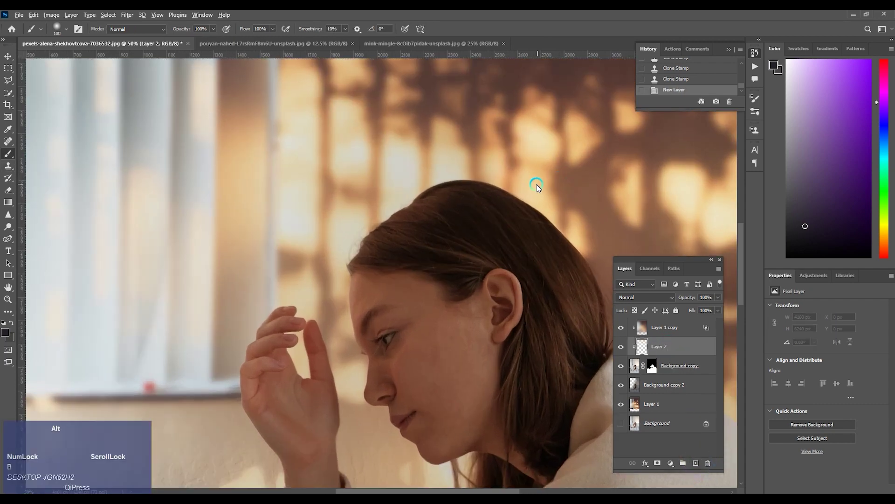
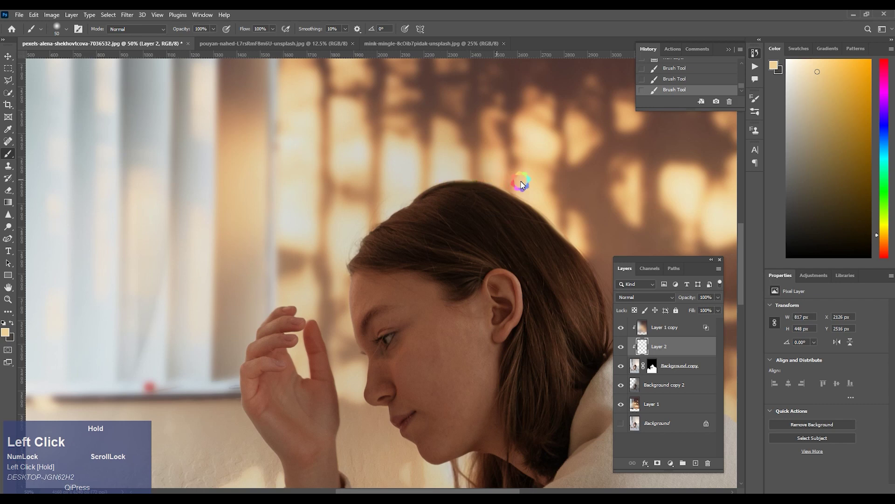
key("]")
key("]")
key("]")
left_click(668, 300)
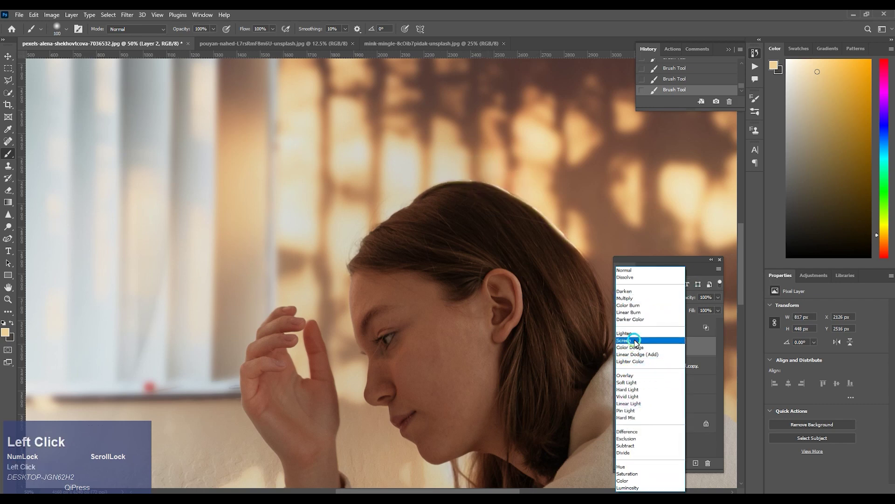
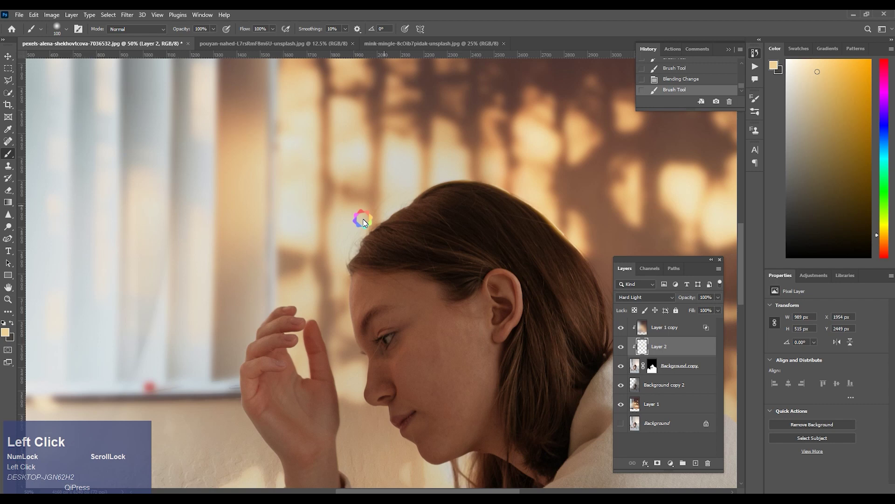
key("space")
left_click(456, 285)
- Paint warm orange light along the hair edge and face profile
key("ctrl+=")
key("[")
key("[")
key("[")
left_click_drag(536, 154, 540, 266)
key("]")
key("]")
key("]")
key("]")
left_click(548, 277)
key("]")
key("]")
left_click_drag(525, 218, 538, 241)
key("]")
key("]")
left_click(523, 185)
- Dab warm light near the hand and along the nose
key("[")
key("[")
left_click(551, 282)
key("[")
left_click(568, 311)
key("[")
left_click_drag(568, 337, 581, 410)
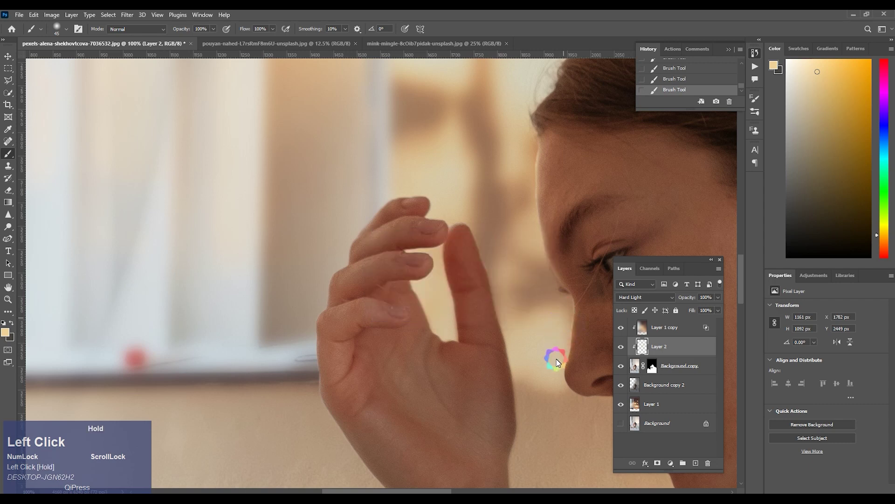
key("space")
left_click(522, 336)
key("space")
key("space")
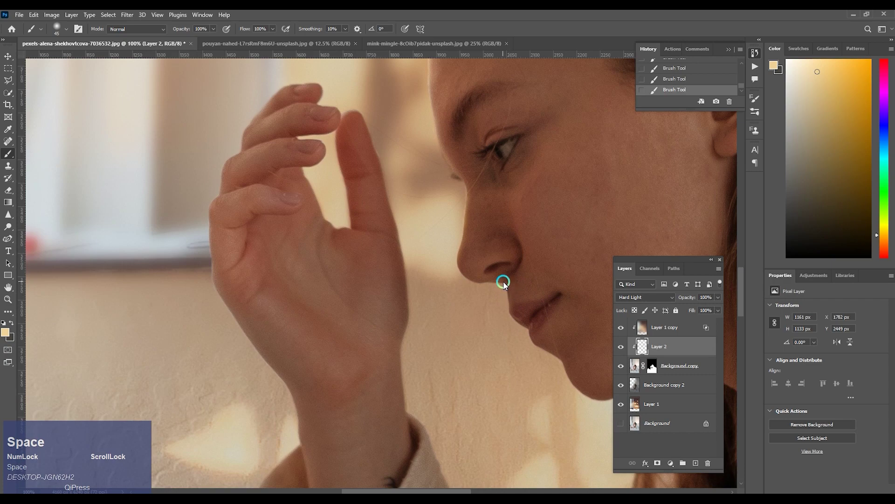
- Paint warm light under the nose and along the lips with a fine brush
key("ctrl+=")
key("[")
key("[")
key("[")
left_click_drag(528, 269, 535, 289)
key("ctrl+z")
left_click(535, 281)
key("space")
left_click(469, 269)
key("space")
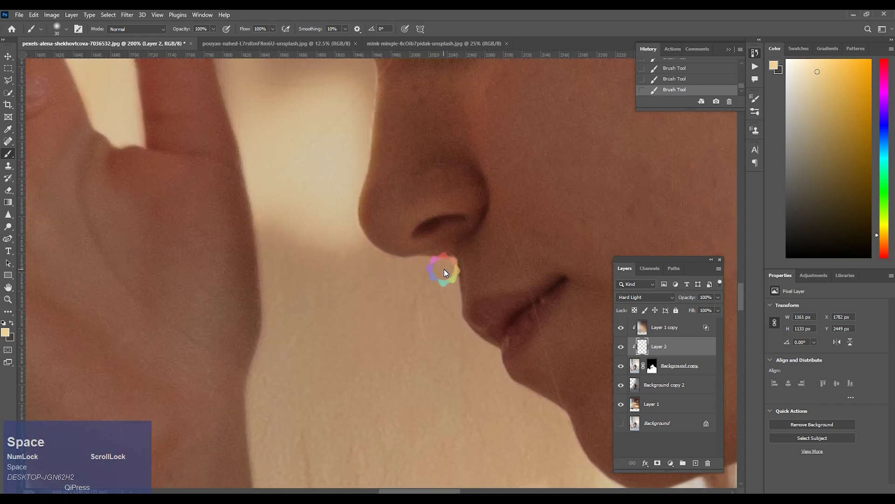
left_click_drag(449, 268, 462, 335)
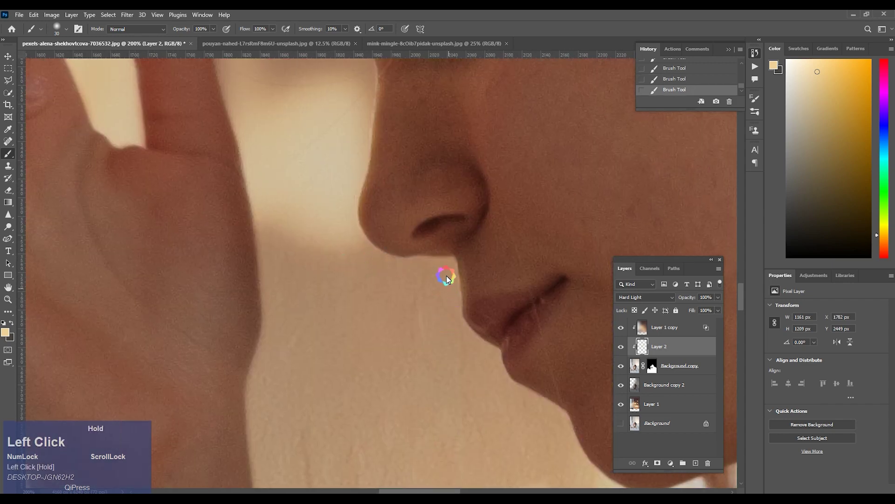
key("space")
left_click(473, 333)
key("space")
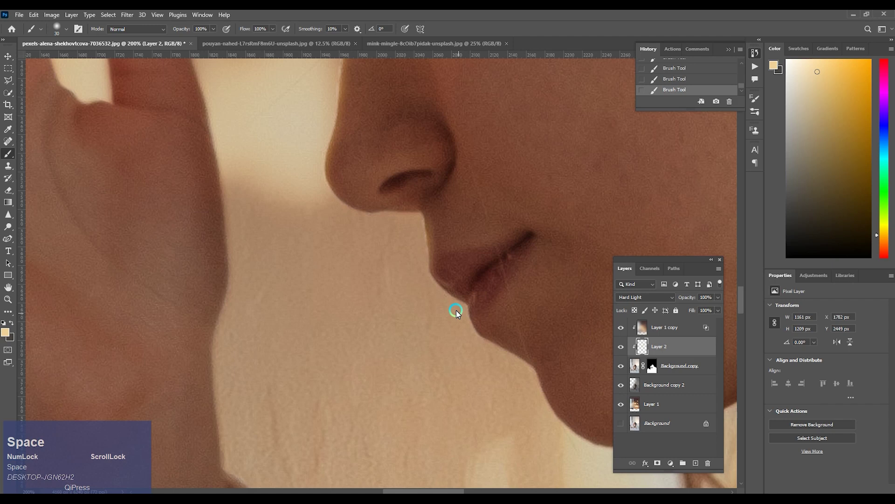
left_click_drag(426, 283, 537, 404)
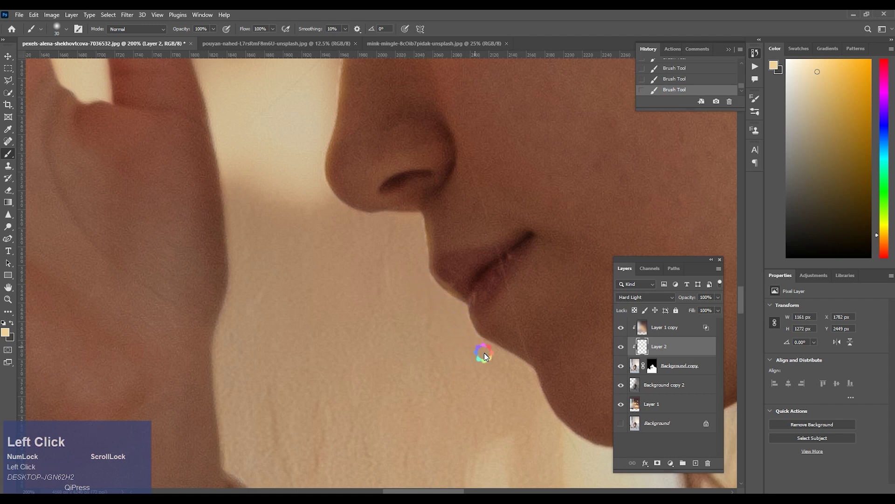
- Paint warm light along the chin, jaw and cheek
key("space")
left_click(507, 340)
key("space")
left_click(416, 258)
key("ctrl+z")
left_click_drag(412, 255, 498, 173)
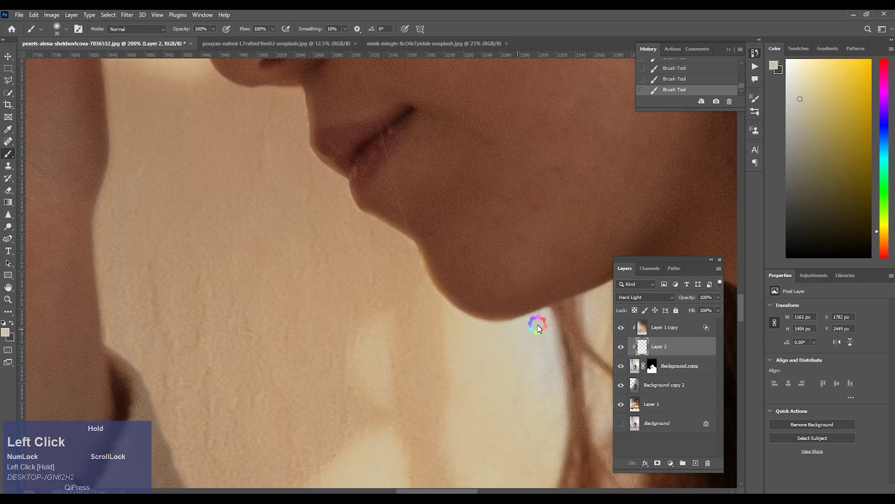
key("space")
left_click(493, 177)
key("space")
key("ctrl+-")
key("ctrl+=")
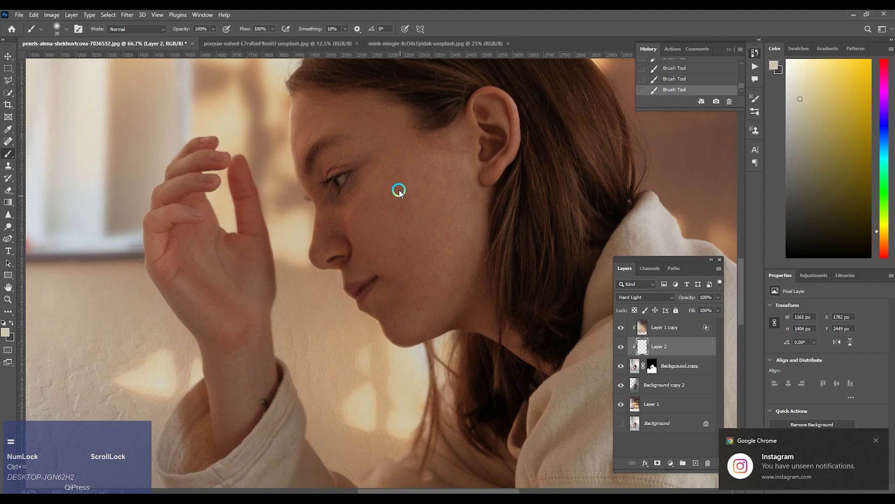
key("space")
left_click(450, 208)
- Try warm light along the top of the hair, undo it, and return to the girl layer's mask
key("]")
type("][[[[[")
left_click_drag(474, 326, 414, 222)
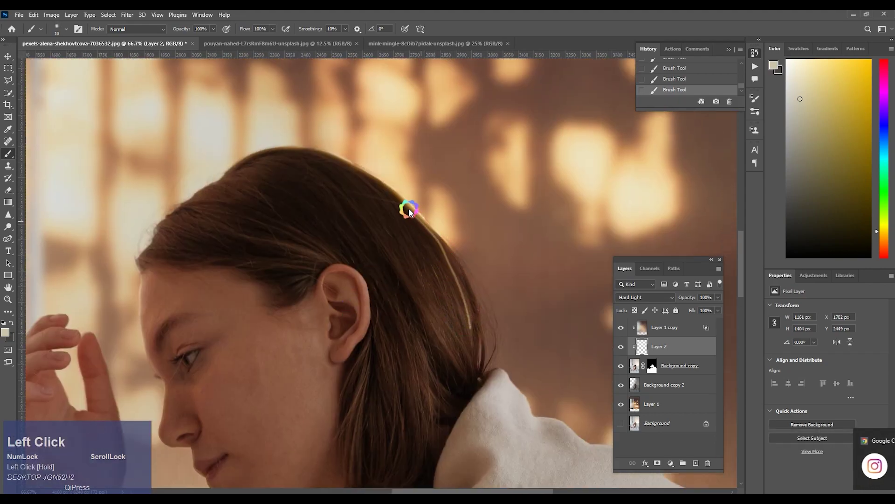
key("space")
left_click(389, 198)
key("space")
left_click_drag(451, 213, 457, 220)
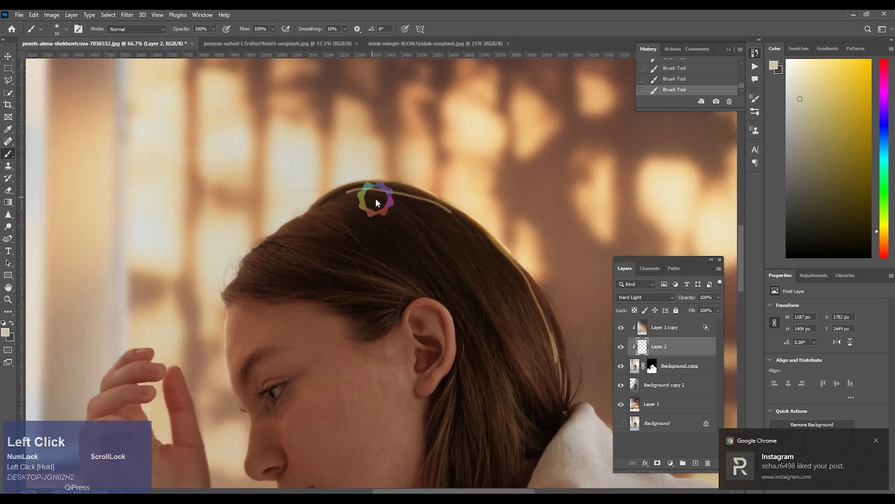
key("ctrl+z")
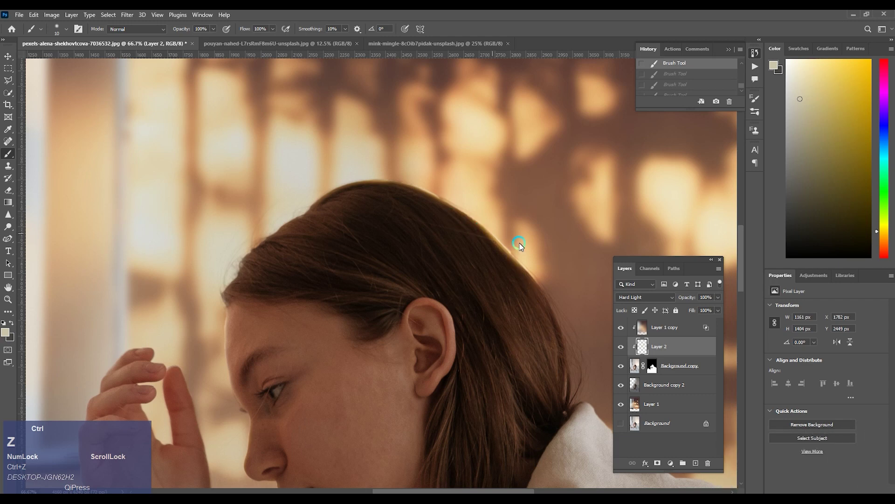
left_click(660, 368)
- Erase stray warm light from the mask and layer edge along the top of the girl's hair
key("e")
key("[")
key("[")
key("[")
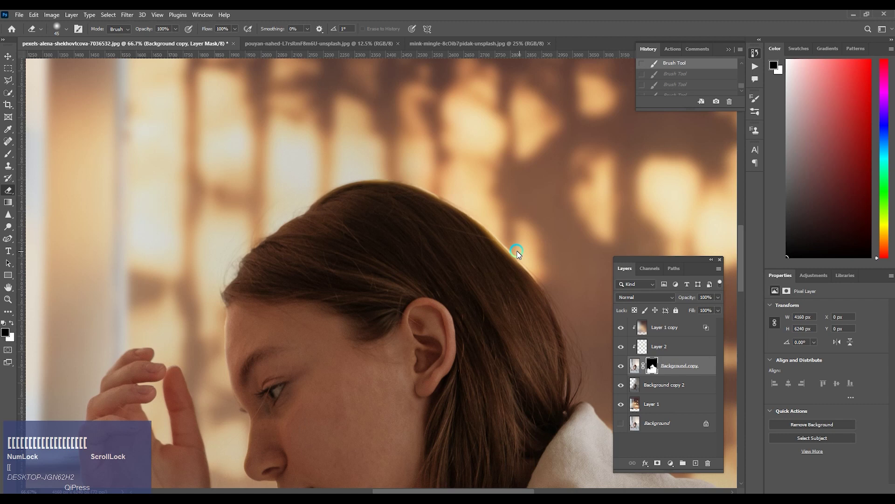
left_click(518, 253)
key("ctrl+z")
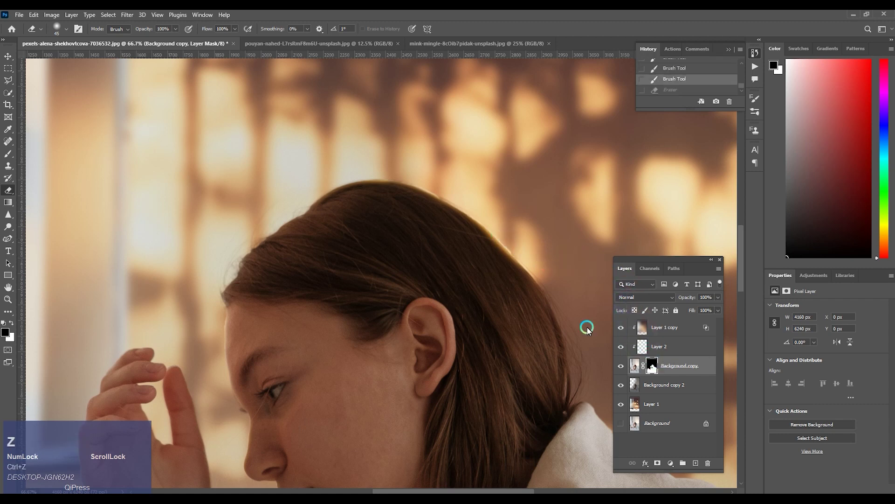
key("x")
left_click_drag(517, 252, 517, 239)
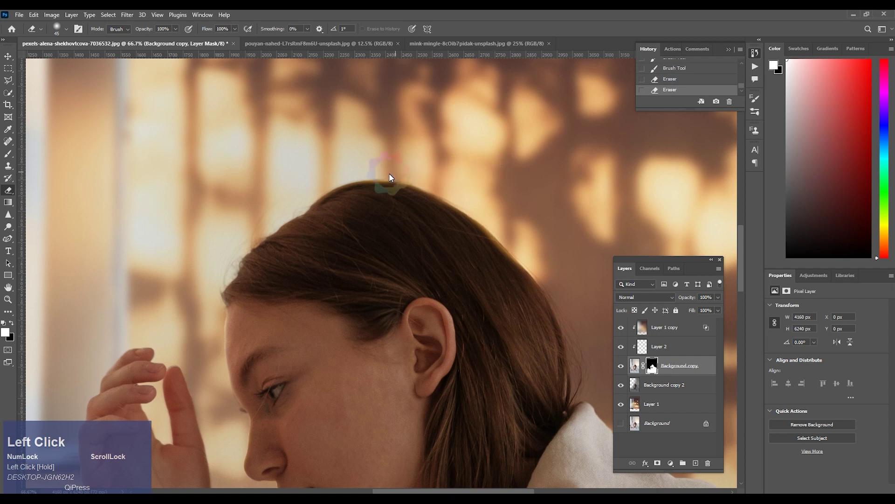
key("space")
left_click(552, 262)
key("space")
left_click(652, 347)
key("x")
left_click_drag(524, 230, 544, 259)
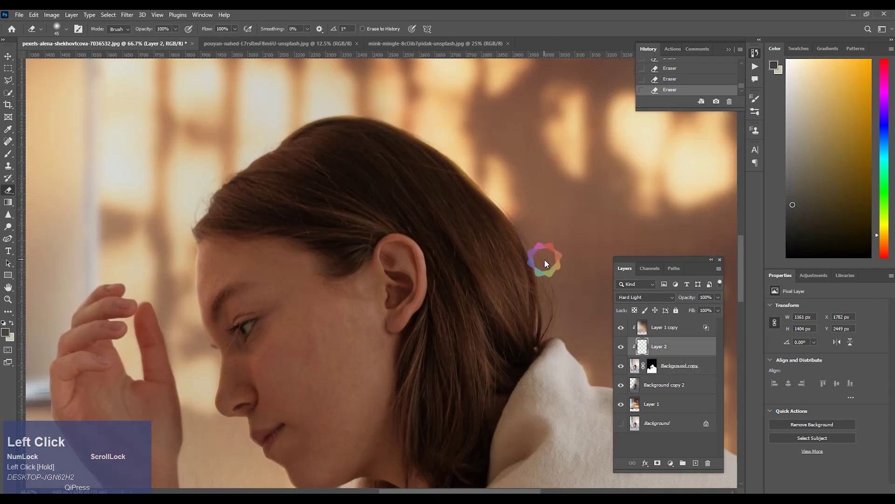
- Brush warm light back over the girl's hair with a larger brush, then zoom out to the whole figure
key("b")
left_click(516, 223)
key("]")
key("]")
key("]")
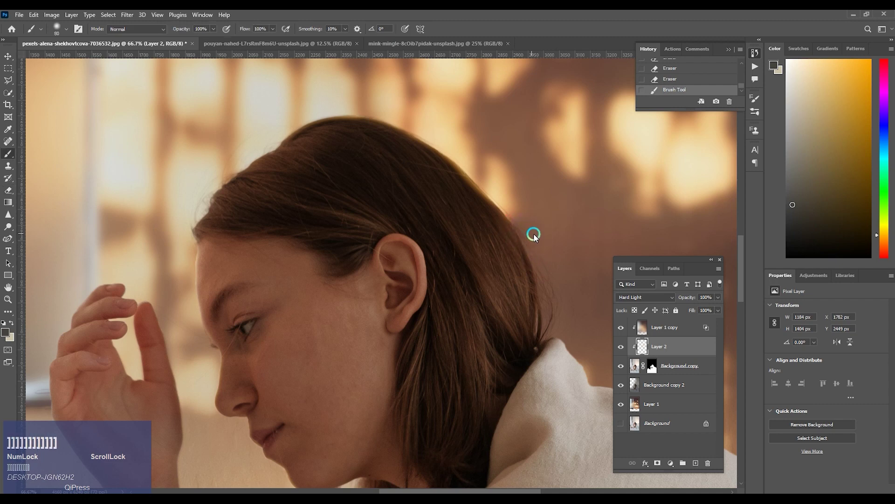
key("]")
left_click_drag(432, 127, 548, 306)
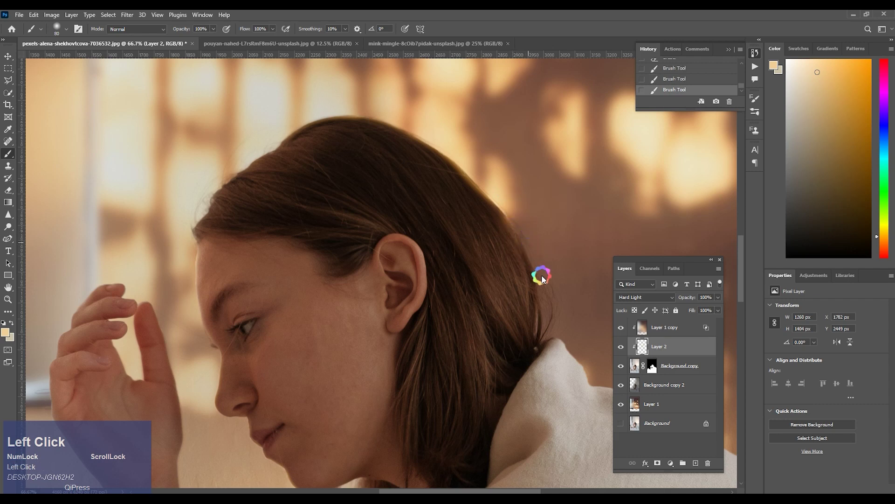
key("ctrl+z")
left_click(548, 331)
key("space")
left_click(479, 177)
key("space")
key("space")
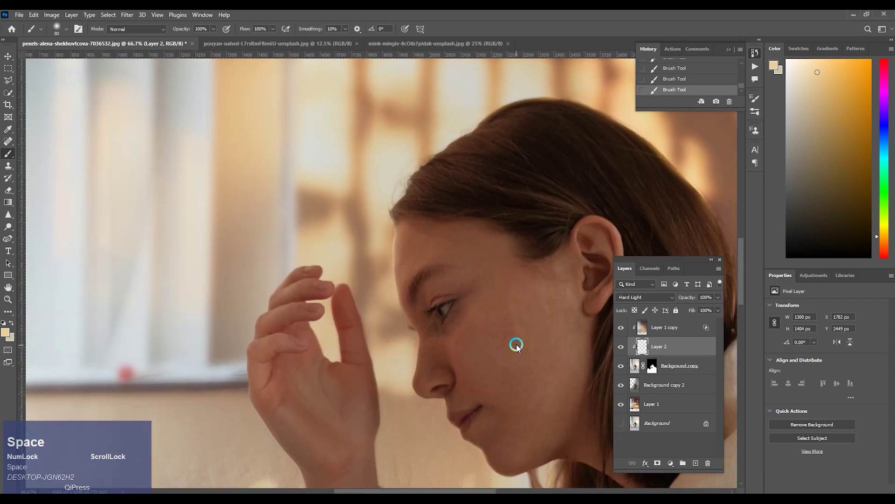
key("ctrl+space")
key("ctrl+-")
- Paint a broad warm glow over the girl on a new empty layer with a much larger brush
left_click(696, 466)
key("]")
key("]")
key("]")
key("]")
key("]")
left_click_drag(429, 293, 663, 350)
- Set the glow layer to Soft Light with a split Underlying Layer Blend If slider and apply it
right_click(663, 349)
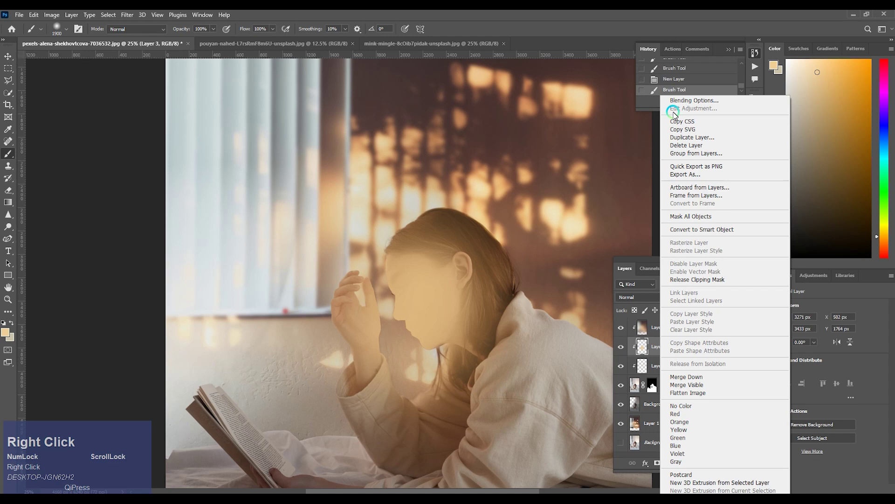
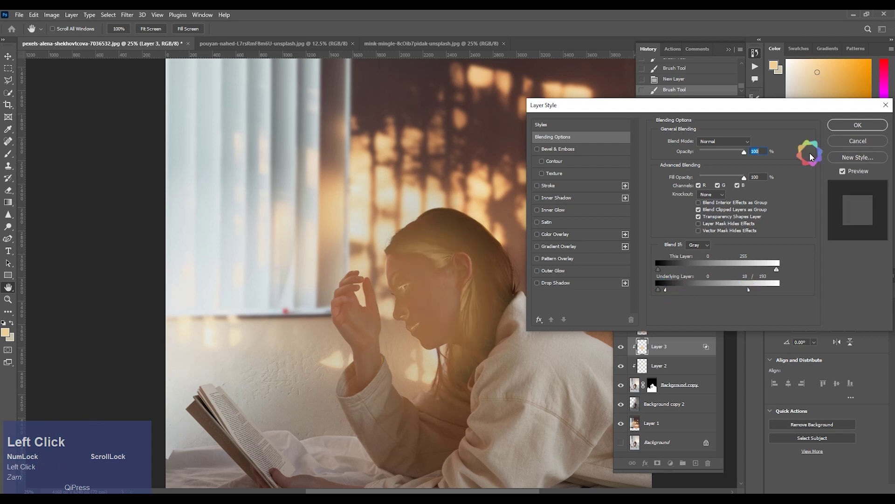
key("Down")
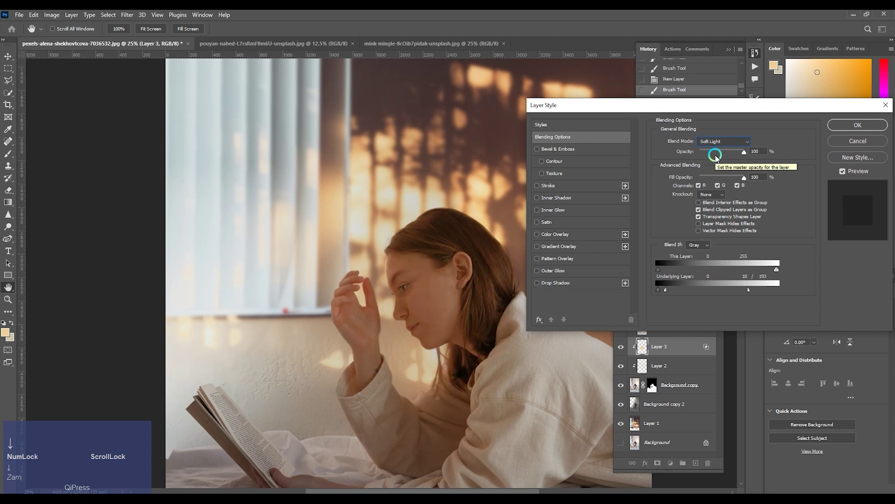
key("Up")
left_click(859, 128)
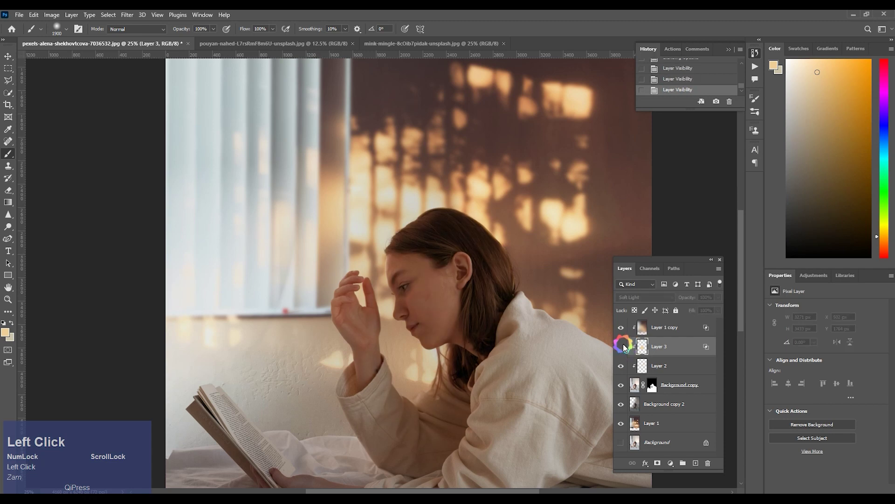
- Mask the glow layer and paint black over the girl's face and forehead to hide the glow there
left_click(659, 466)
key("ctrl+=")
key("[")
key("[")
key("[")
key("[")
left_click(427, 332)
key("[")
key("[")
left_click(410, 329)
key("]")
key("]")
key("]")
left_click(435, 294)
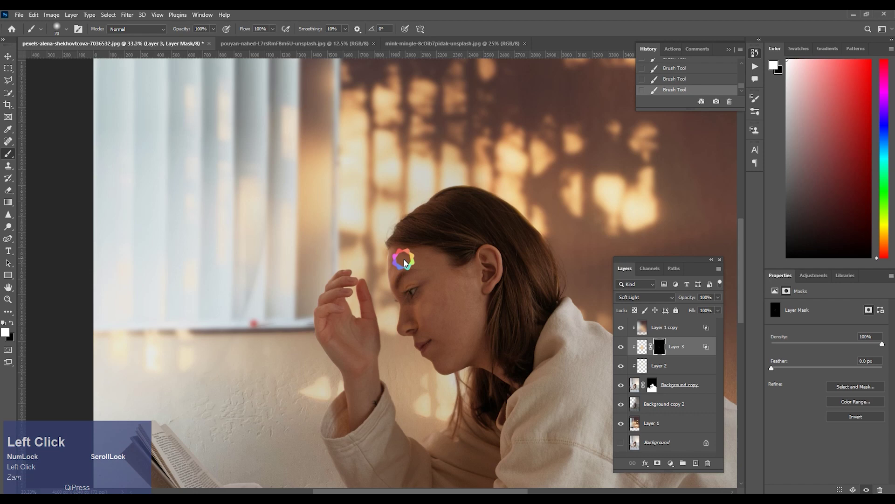
key("[")
left_click(405, 305)
key("]")
left_click(430, 354)
- Feather the glow mask to about 37 px and check the result on the whole composition
key("]")
left_click(437, 314)
left_click(833, 368)
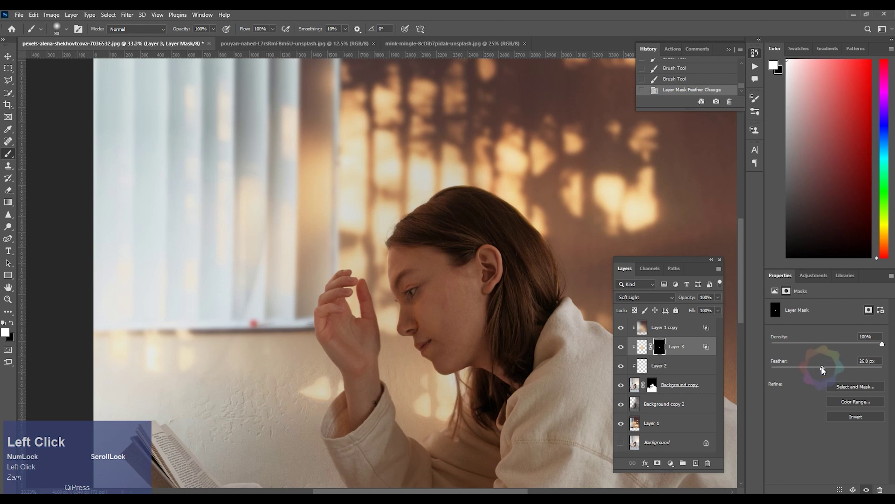
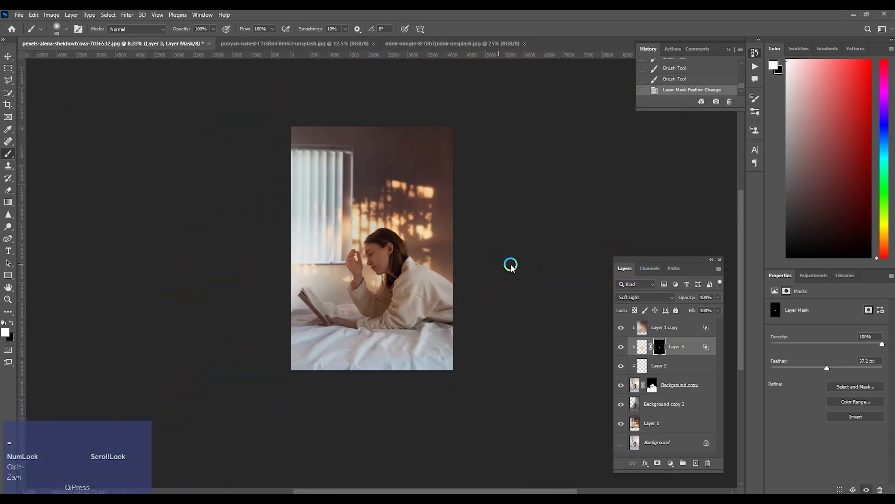
key("space")
left_click(380, 277)
key("space")
left_click(498, 232)
key("space")
key("ctrl+=")
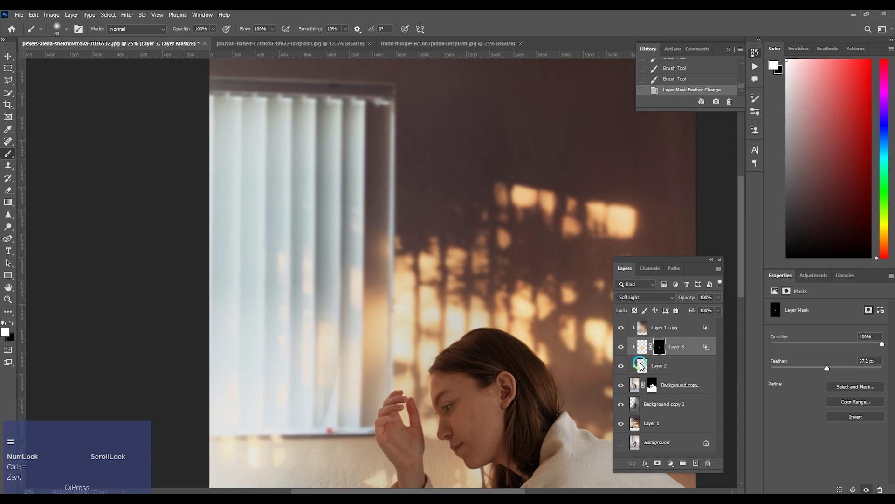
- Select the cut-out girl layer and start a Color Balance adjustment targeting her highlights
left_click(637, 386)
key("space")
left_click(493, 321)
key("space")
key("ctrl+b")
- Set Highlights to -24, 0, +7 toward cyan and blue, then switch to the Polygonal Lasso
left_click_drag(645, 213, 622, 186)
left_click_drag(625, 186, 724, 143)
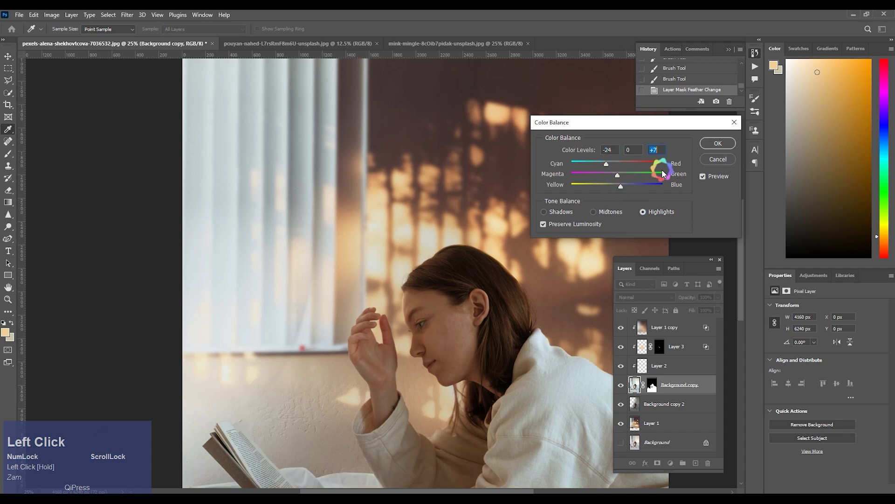
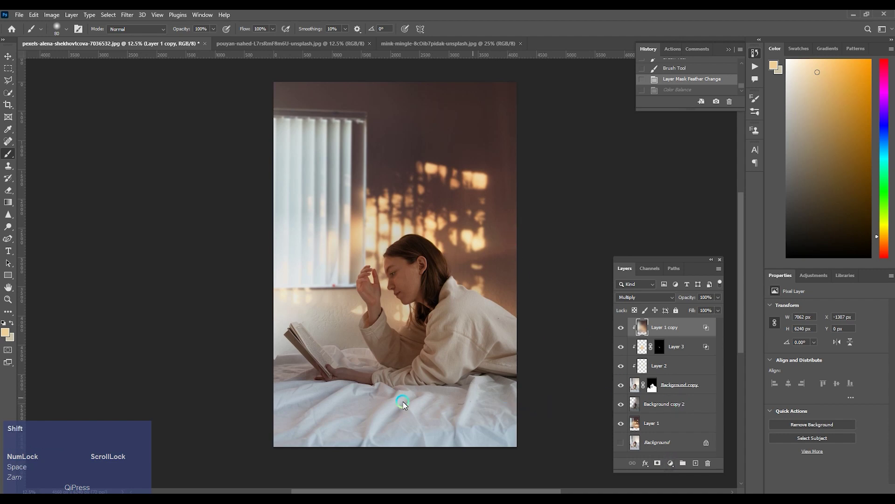
key("shift+l")
- Feather the closed bed selection and paint dark brown shading inside it on a new layer
left_click(273, 277)
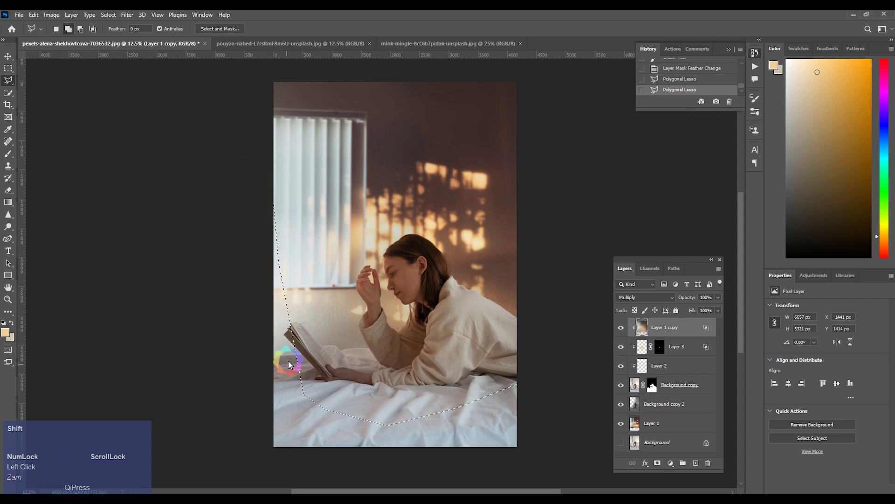
key("shift+F6")
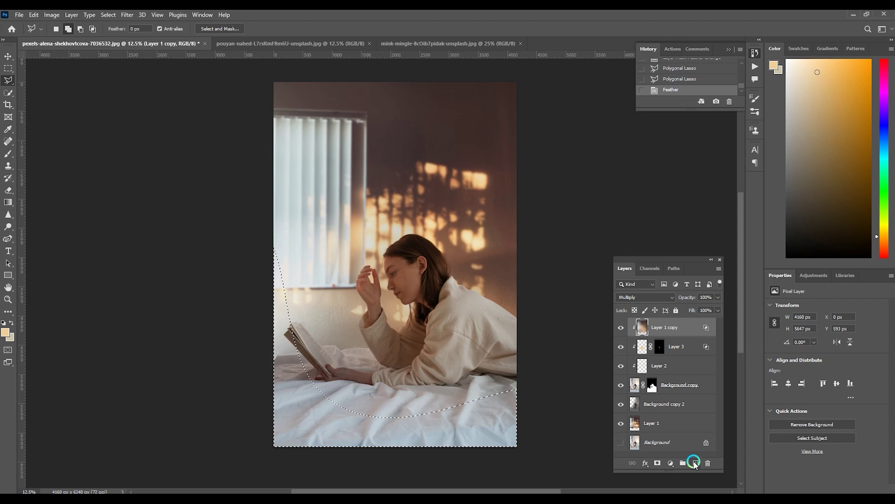
left_click(698, 465)
key("b")
left_click(467, 140)
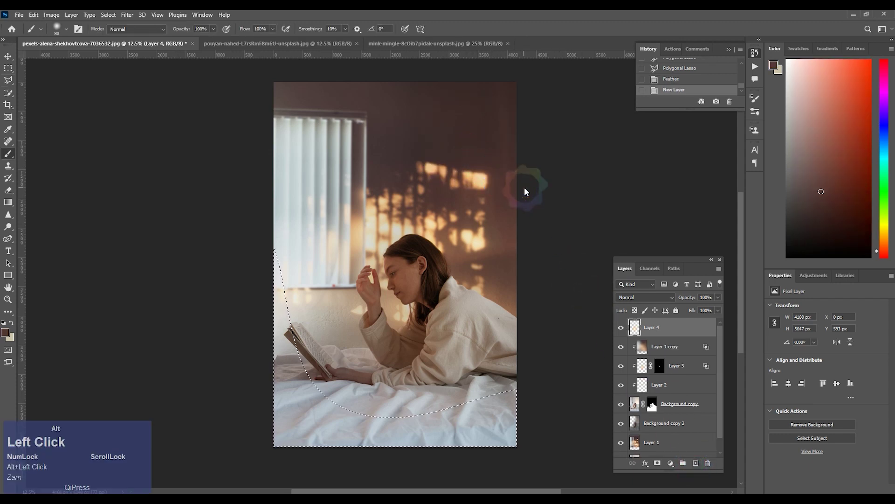
key("ctrl+d")
key("space")
left_click(535, 298)
key("space")
- Duplicate and blur the bed shading layer, then add a Color Lookup adjustment above everything
key("ctrl+j")
key("alt+t")
left_click(189, 131)
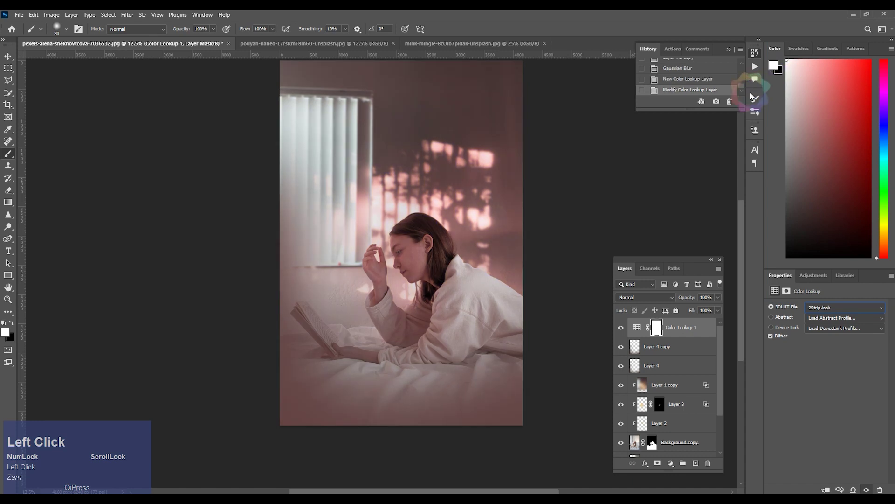
- Set the first lookup to Candlelight.CUBE and try presets on a second Color Lookup layer
key("Down")
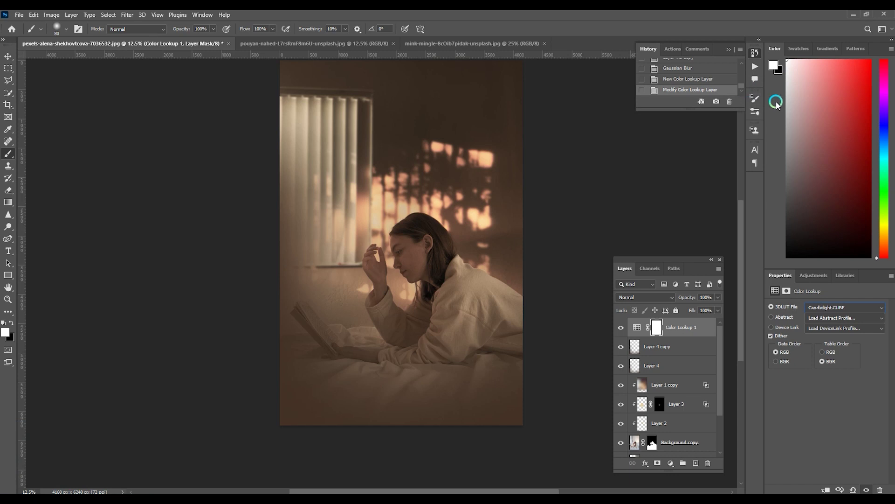
left_click(673, 468)
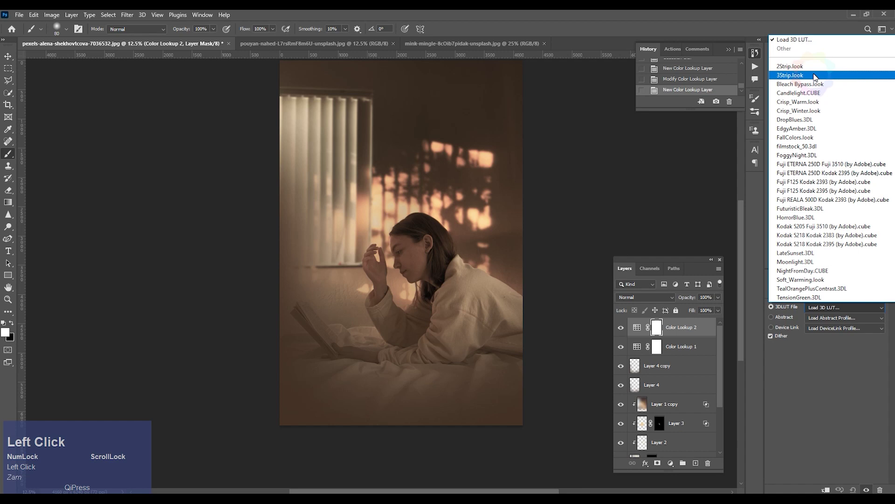
key("Down")
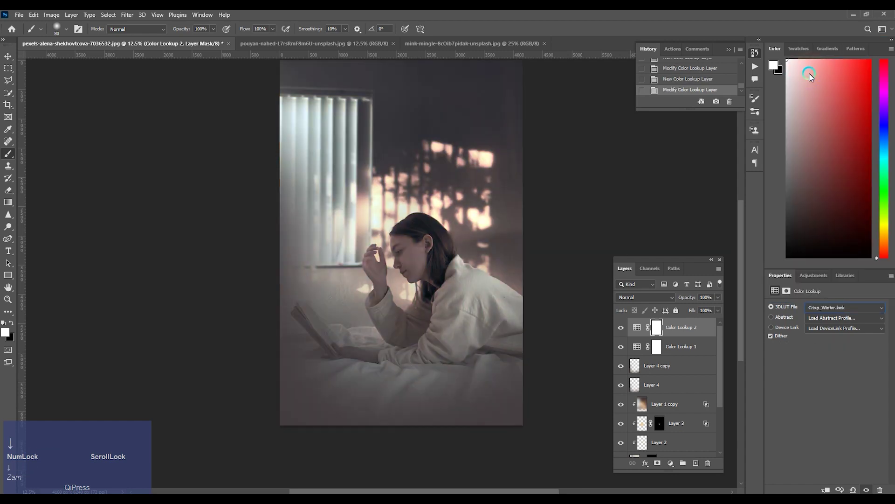
key("Up")
key("Down")
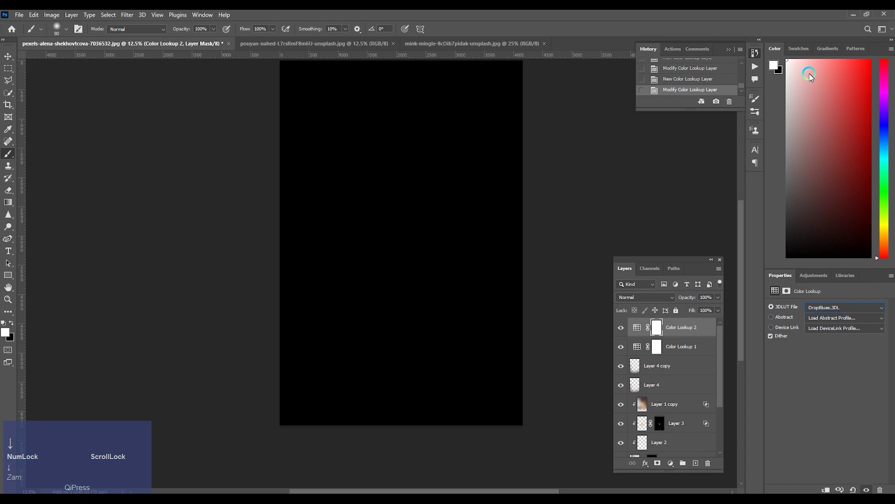
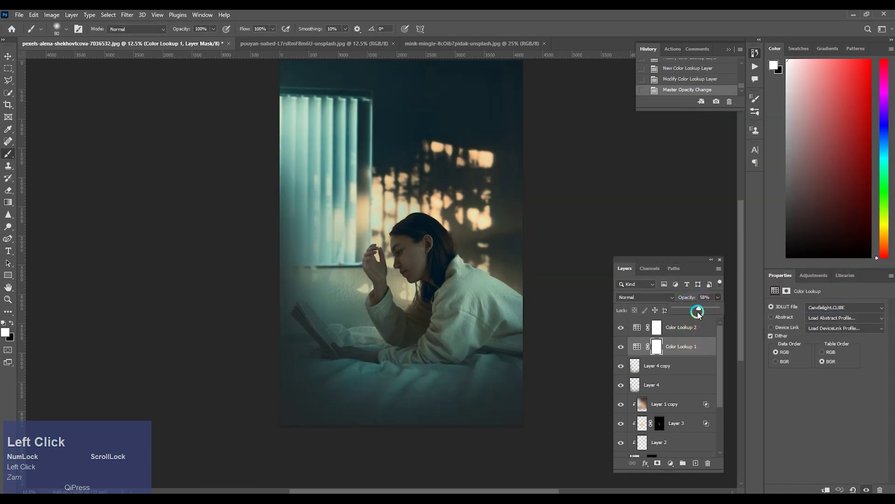
- Group the two Color Lookup layers and lower the group's opacity to 27%
left_click(689, 334)
key("ctrl+g")
left_click(721, 300)
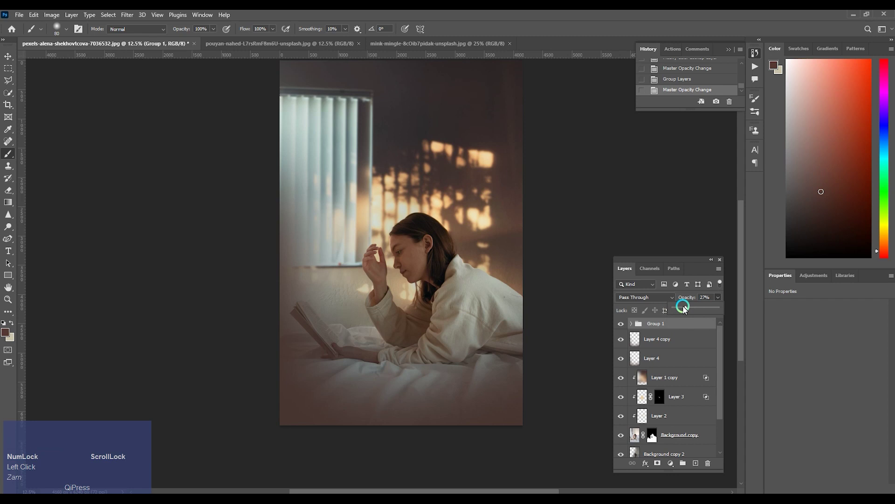
- Add a third Color Lookup layer using HorrorBlue.3DL at 25% opacity
left_click(678, 466)
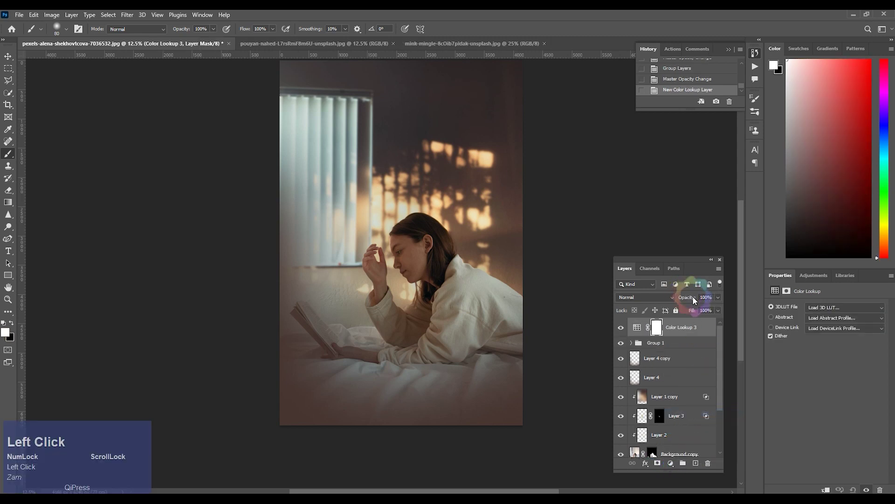
left_click(818, 311)
key("Down")
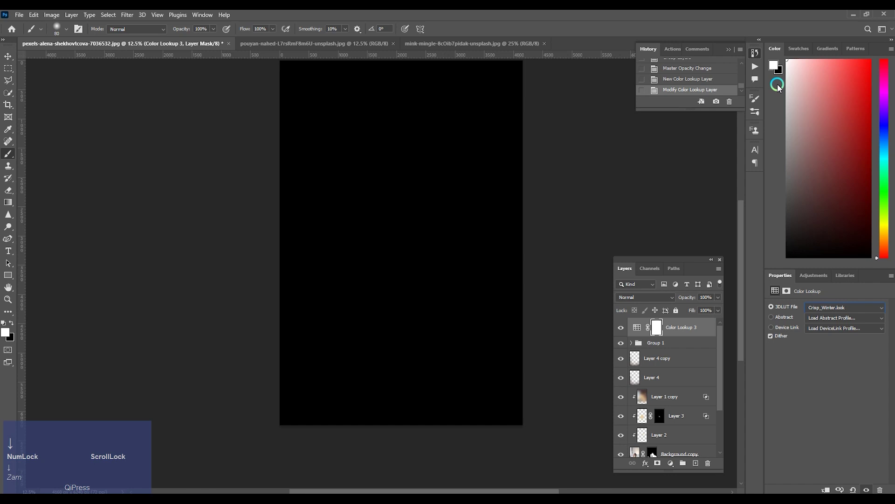
key("Up")
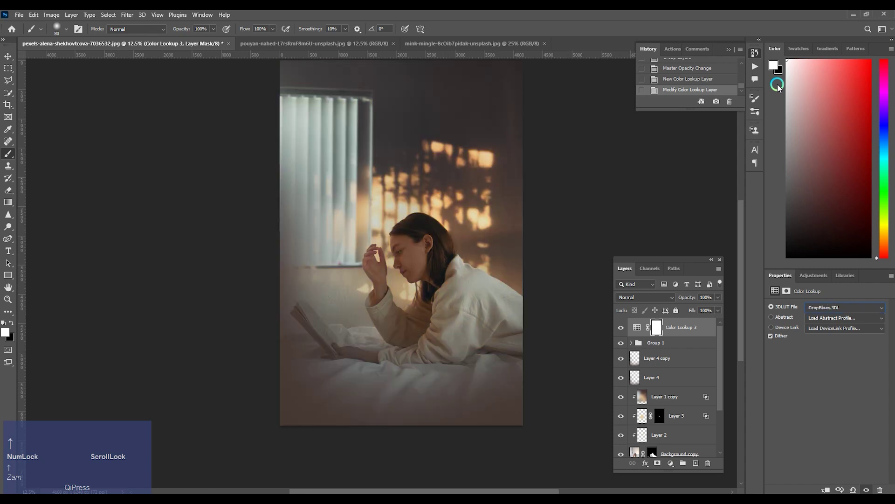
key("Down")
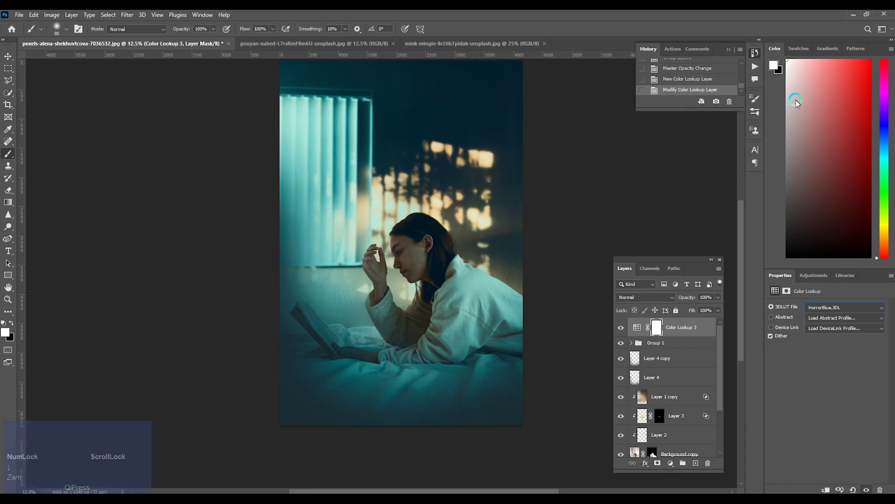
left_click(721, 299)
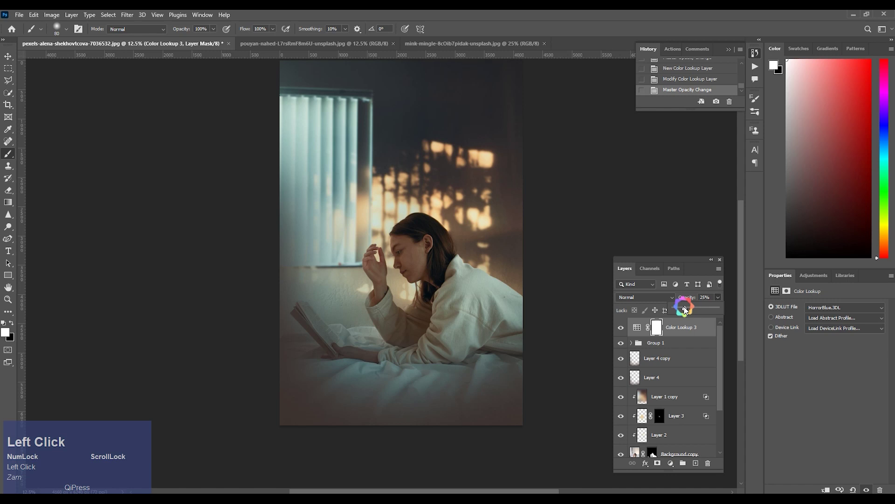
- Group the teal grade with Group 1 into Group 2 and set its opacity to 72%
left_click(671, 345)
key("ctrl+g")
left_click(625, 323)
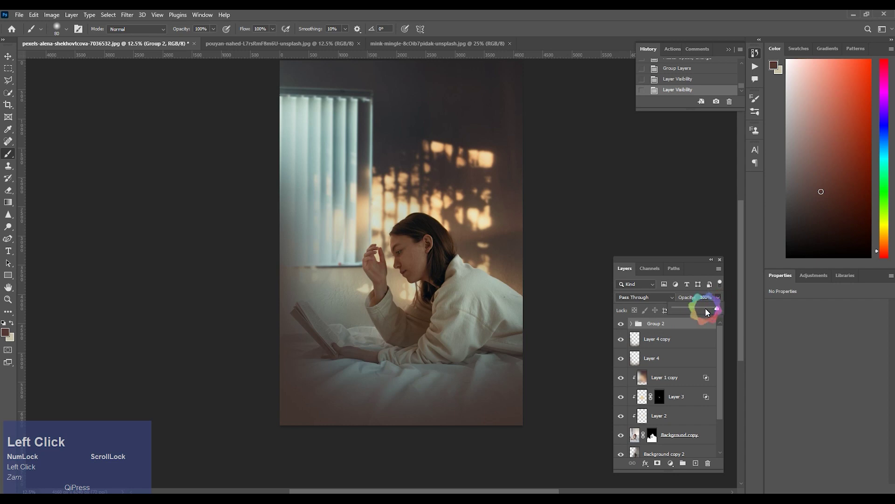
key("ctrl+-")
key("ctrl+-")
key("ctrl+=")
key("Tab")
key("ctrl+=")
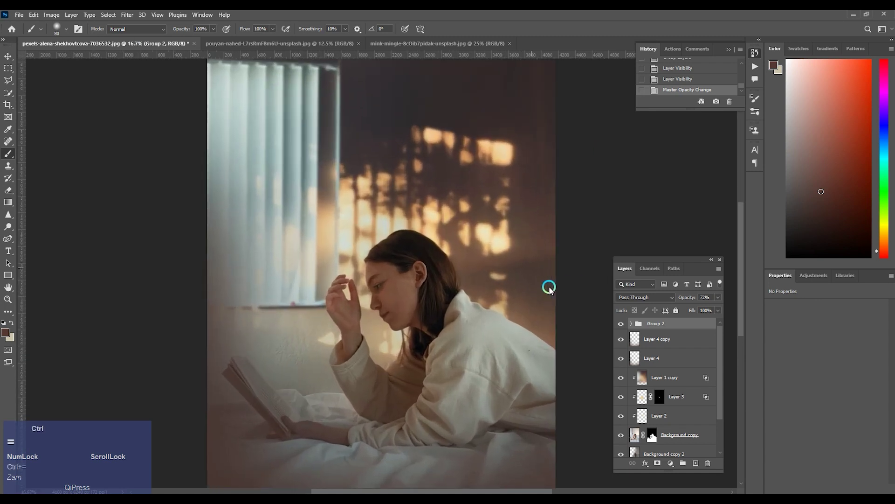